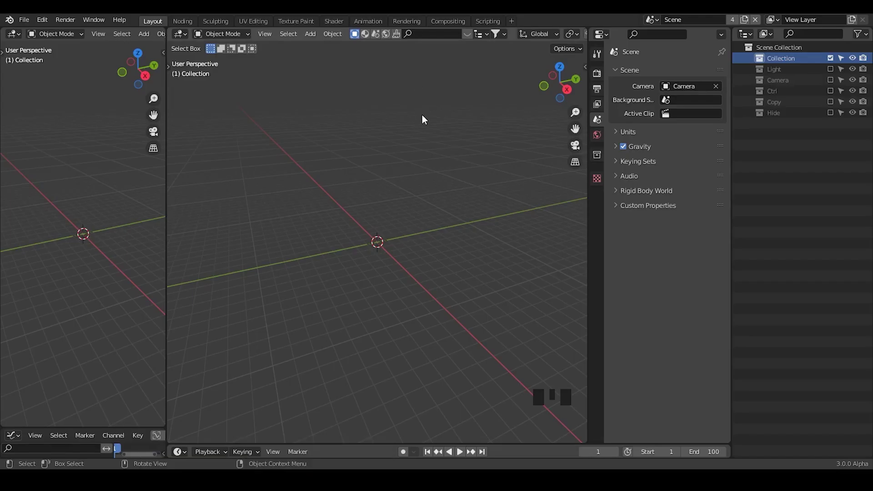
- Add a UV Sphere mesh to the scene from the Shift+A add menu
key(shift+a)
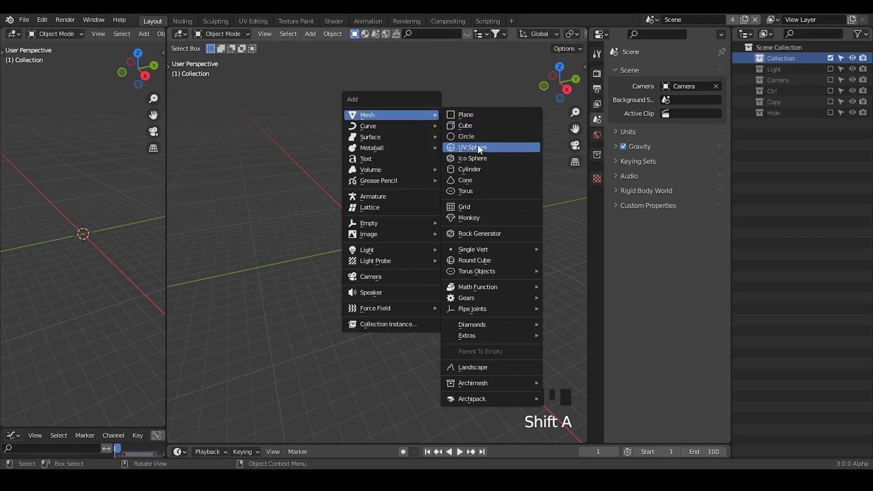
drag(390, 294, 185, 23)
click(185, 24)
- Give the sphere a new Geometry Nodes tree and remove its input-to-output link
drag(547, 270, 187, 37)
drag(187, 38, 199, 245)
right_click(198, 245)
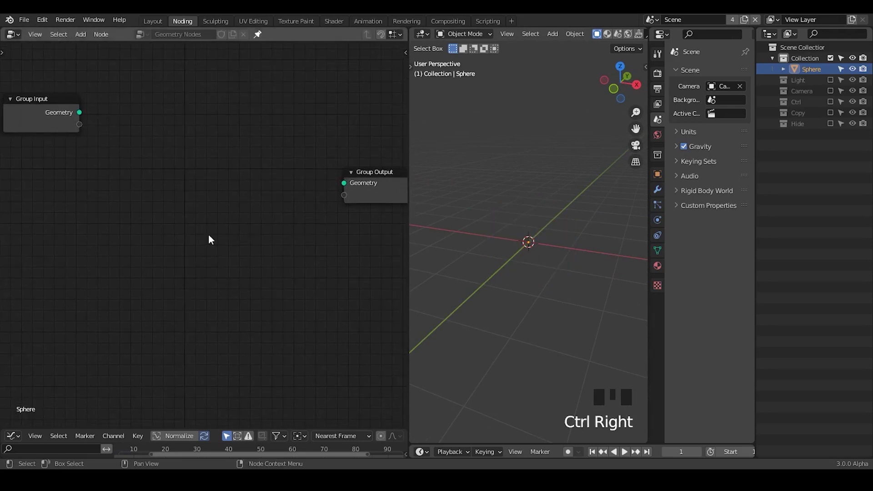
- Build a Curve Line whose Start and End come from two Combine XYZ vectors, the negative value in Z
drag(514, 243, 166, 141)
key(shift+d)
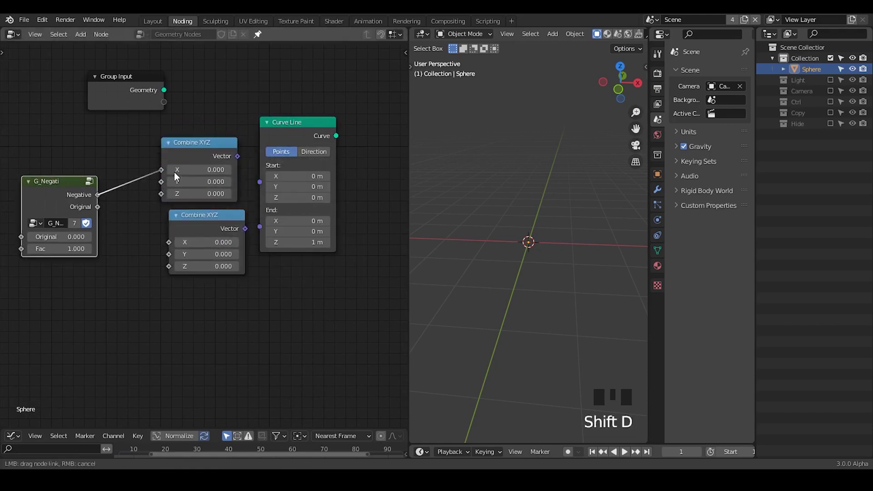
drag(153, 195, 142, 211)
click(186, 238)
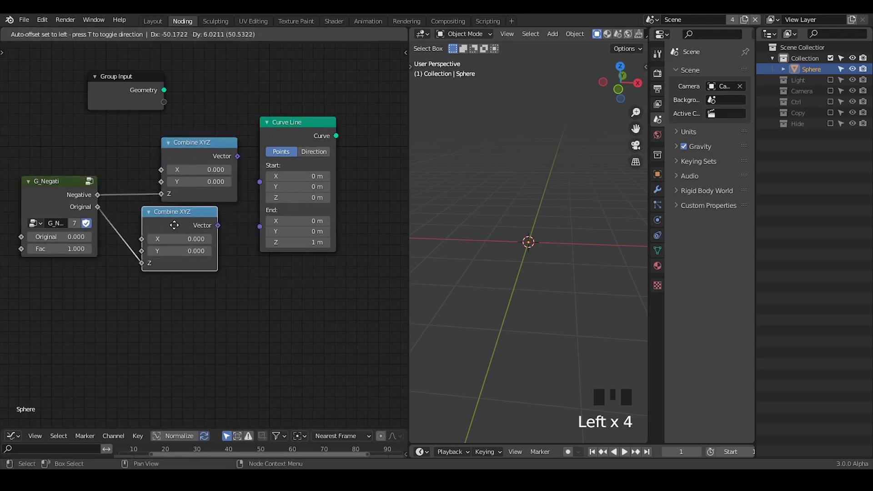
drag(248, 207, 219, 213)
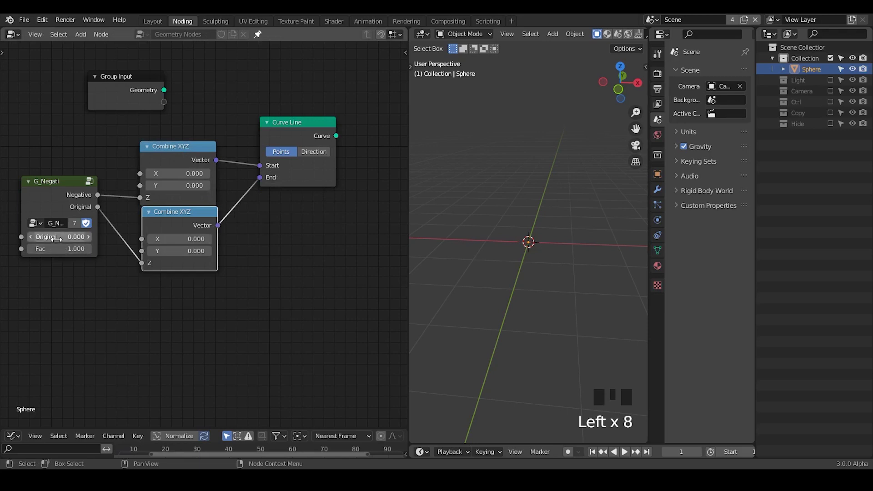
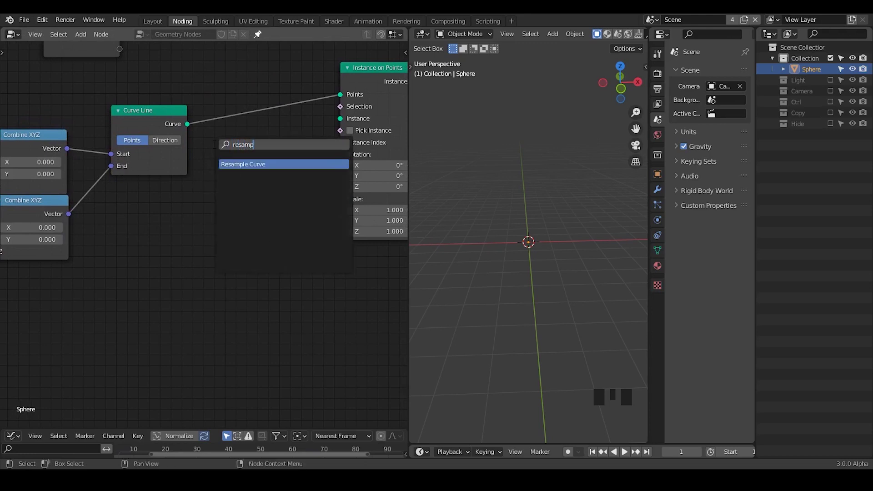
- Add a three-sided Curve Circle and use it as the instance shape on the resampled line
key(ctrl+a)
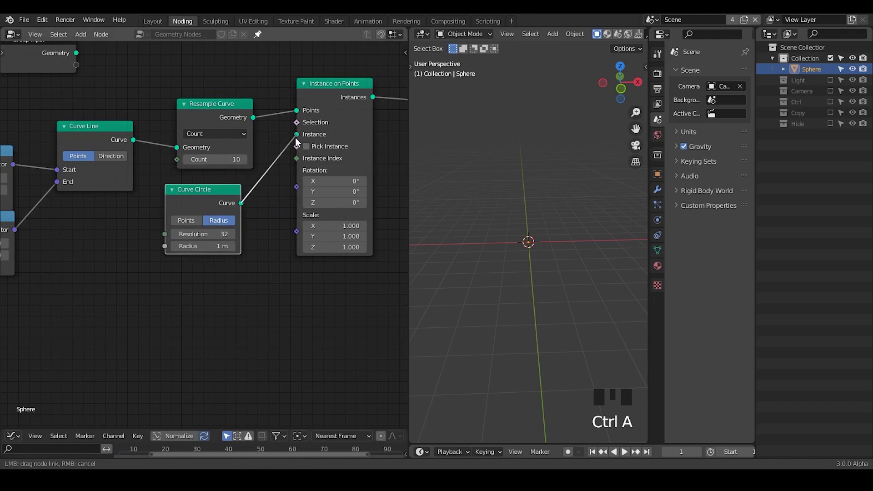
drag(267, 195, 516, 207)
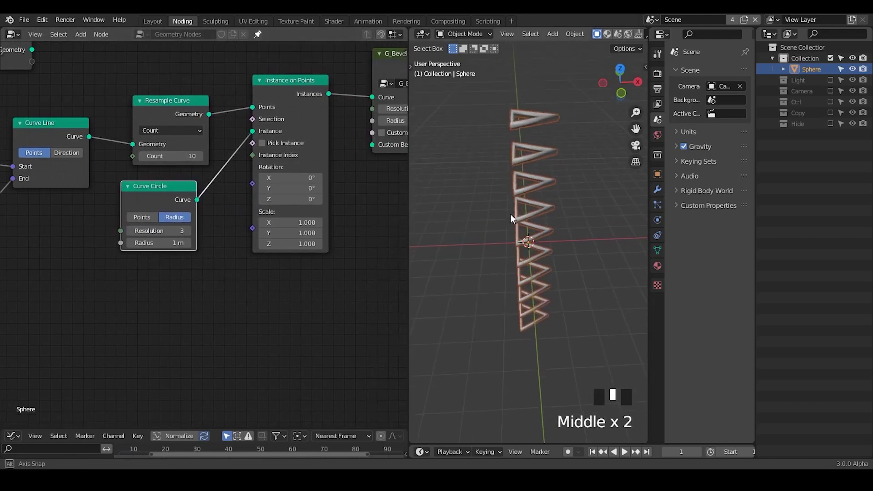
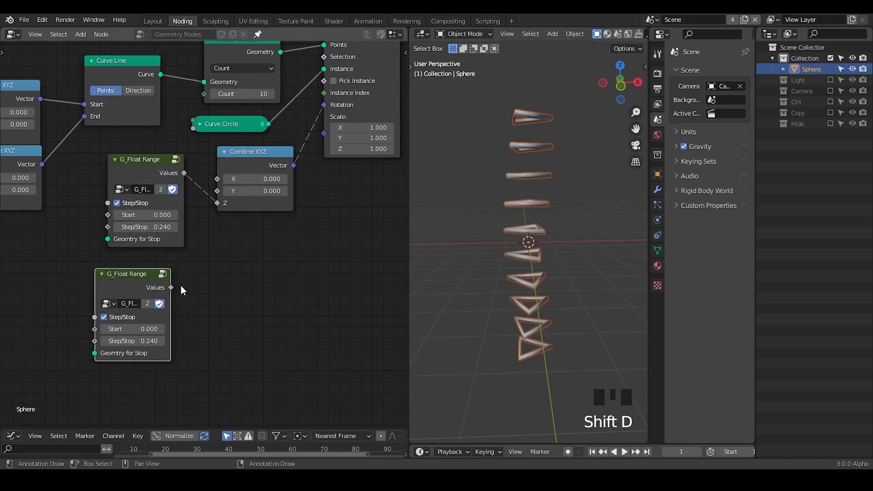
- Drive instance Scale from a second float range set 1 to 2, then search for a Float Curve
drag(329, 137, 205, 333)
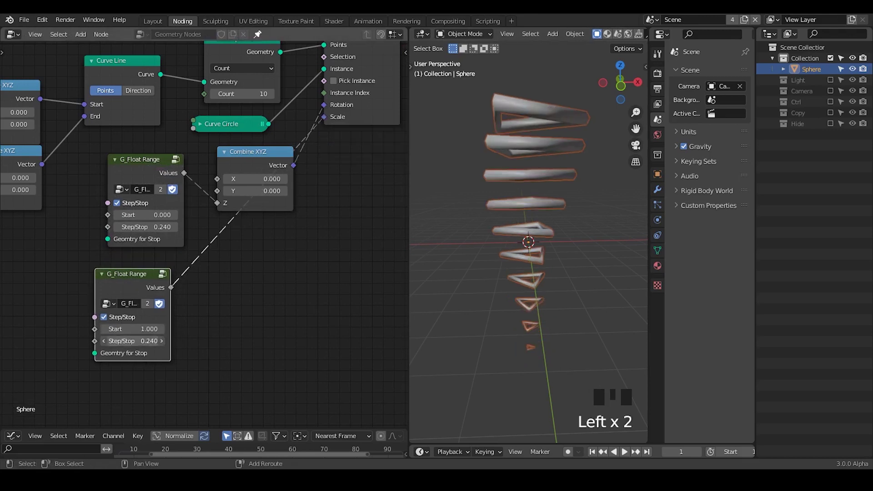
drag(203, 328, 500, 220)
drag(499, 220, 230, 249)
key(x)
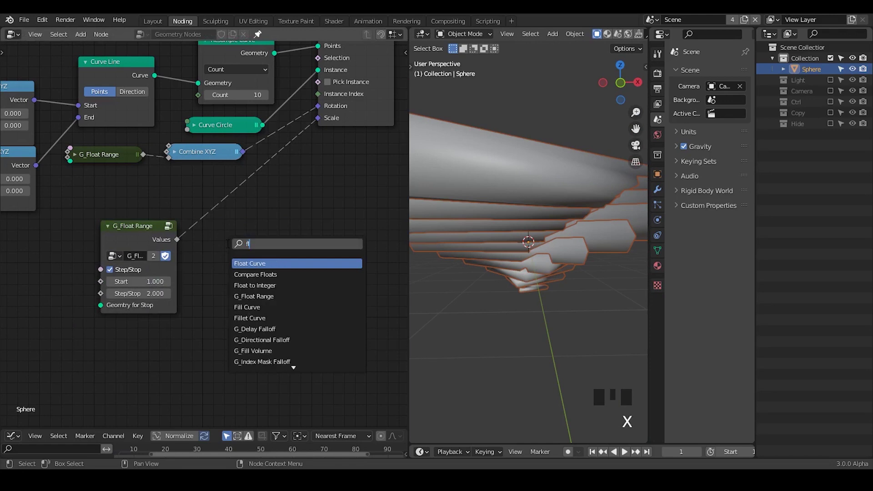
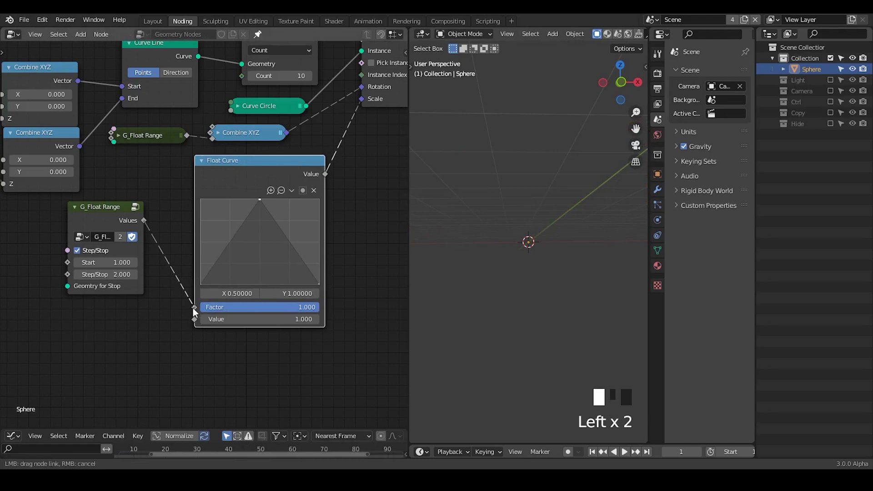
- Feed the Float Curve's Value from a new Curve Parameter node, with the range's step option off
drag(190, 256, 79, 258)
click(79, 257)
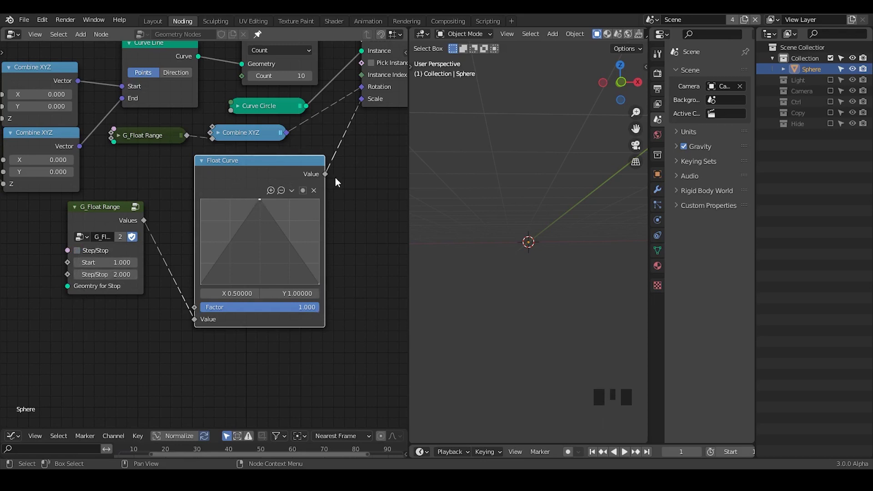
drag(356, 166, 125, 181)
click(118, 218)
key(x)
key(ctrl+a)
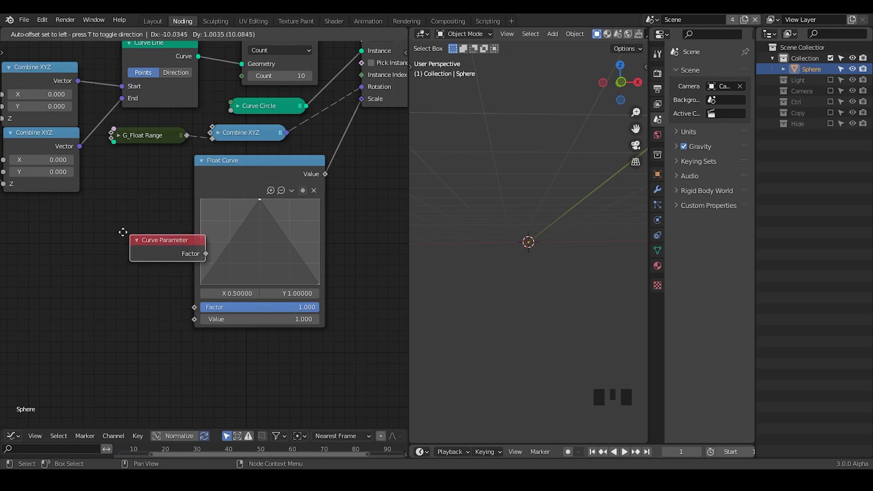
drag(155, 298, 531, 233)
- Shape the Float Curve's points into a peak so scale is small at both ends
drag(531, 233, 134, 362)
key(d)
click(120, 362)
key(d)
key(d)
key(d)
click(149, 371)
key(d)
click(174, 353)
key(d)
key(d)
key(d)
click(239, 349)
key(d)
key(d)
key(d)
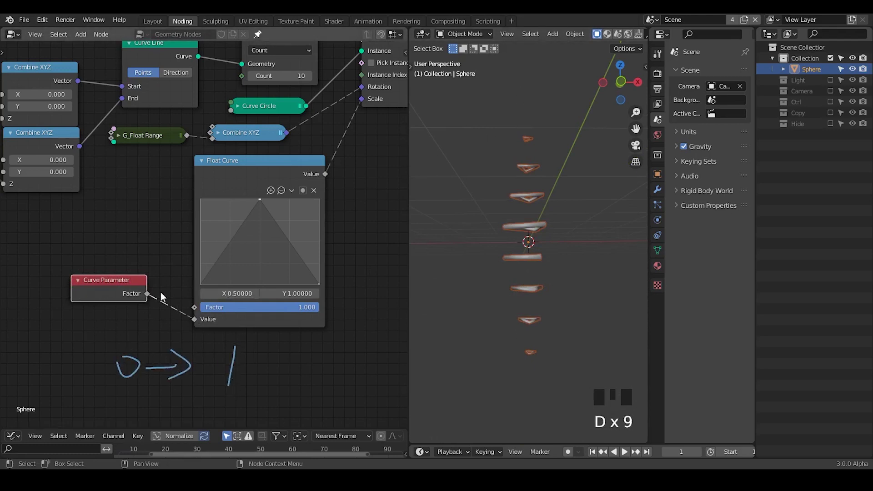
key(d)
- Link the Float Curve output to Scale and collapse the Float Curve node
drag(129, 289, 125, 137)
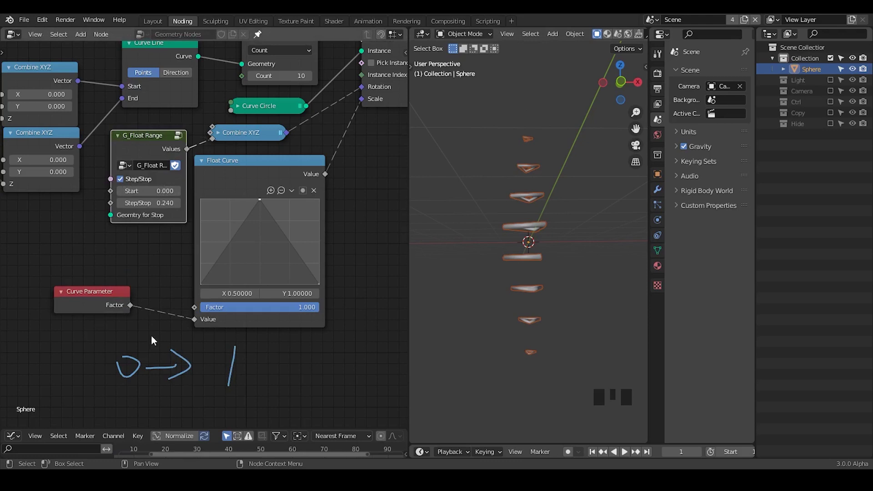
key(d)
right_click(195, 364)
key(d)
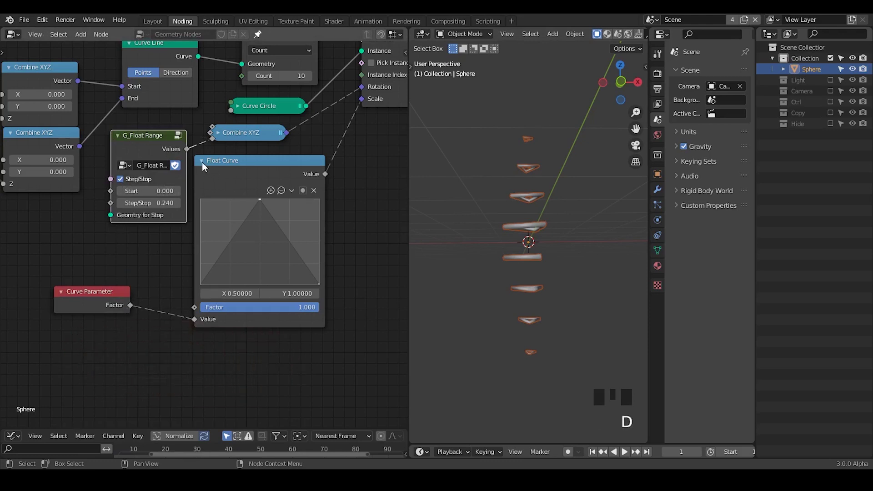
click(202, 167)
click(205, 165)
- Add a Math node set to Multiply Add 0.5 / 0.5 after the Float Curve and duplicate it
drag(235, 172, 307, 227)
key(ctrl+a)
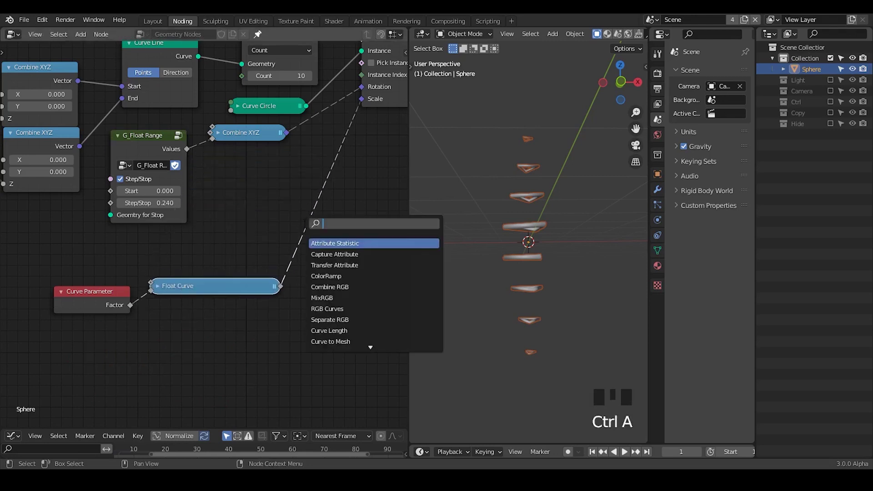
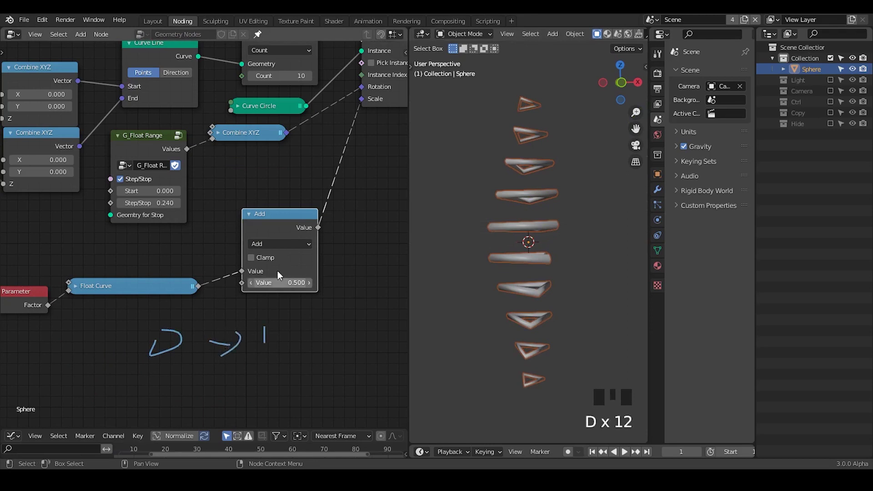
click(288, 225)
key(shift+d)
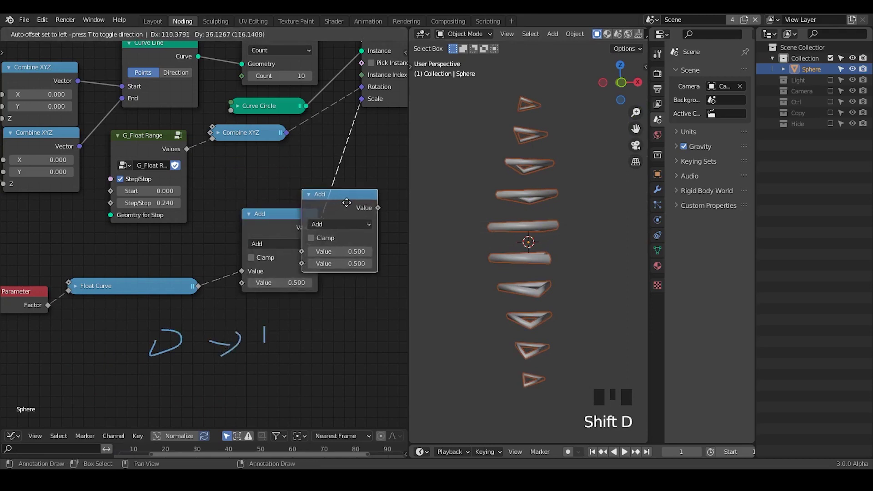
drag(292, 224, 266, 226)
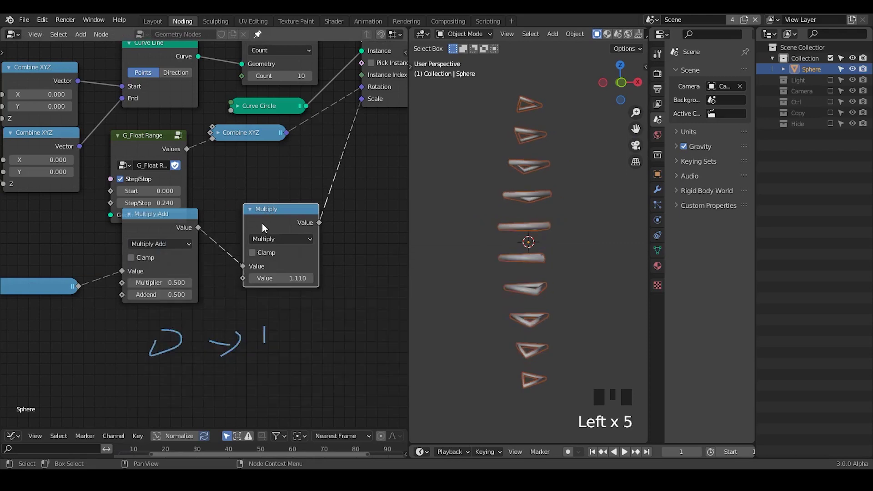
click(159, 233)
click(161, 254)
- Set the duplicate to Multiply 1.110 and wire the chain into the instance Scale
drag(160, 248, 145, 236)
drag(143, 250, 253, 215)
drag(276, 221, 278, 310)
key(d)
right_click(282, 306)
key(d)
drag(575, 255, 226, 145)
click(226, 146)
drag(527, 190, 529, 88)
key(d)
key(d)
key(d)
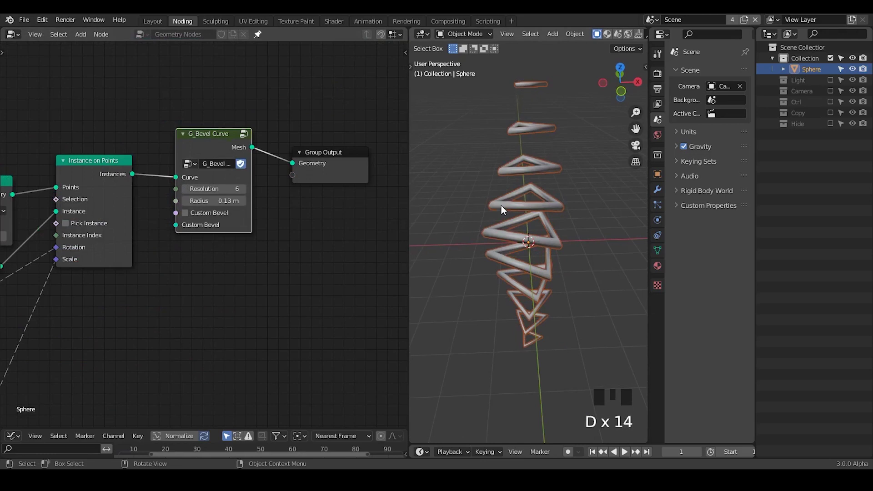
click(289, 179)
key(g)
drag(299, 273, 337, 165)
click(337, 165)
click(301, 137)
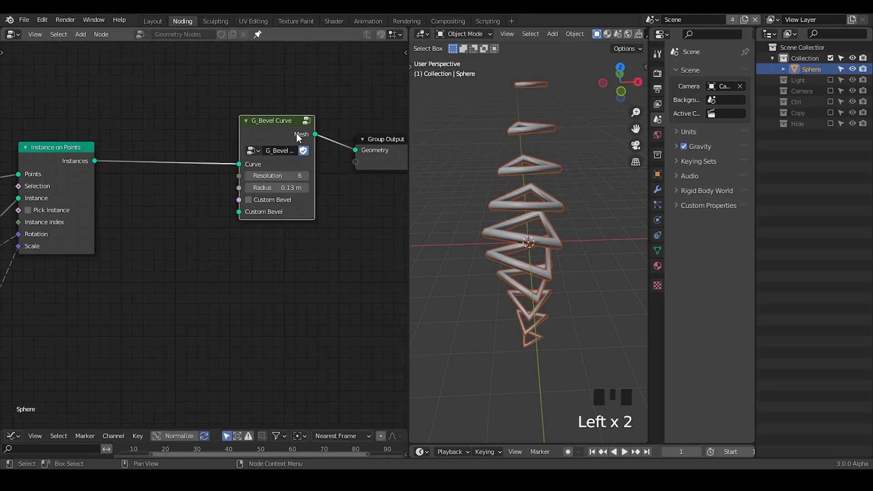
drag(533, 244, 280, 141)
key(m)
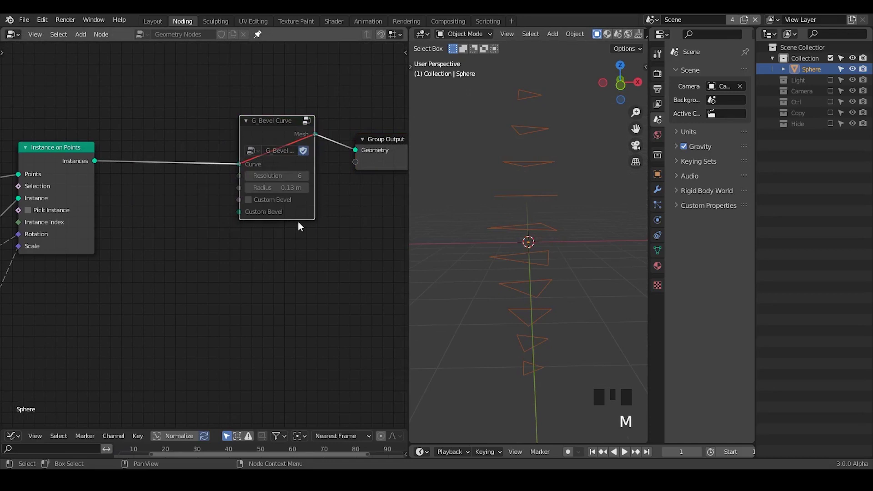
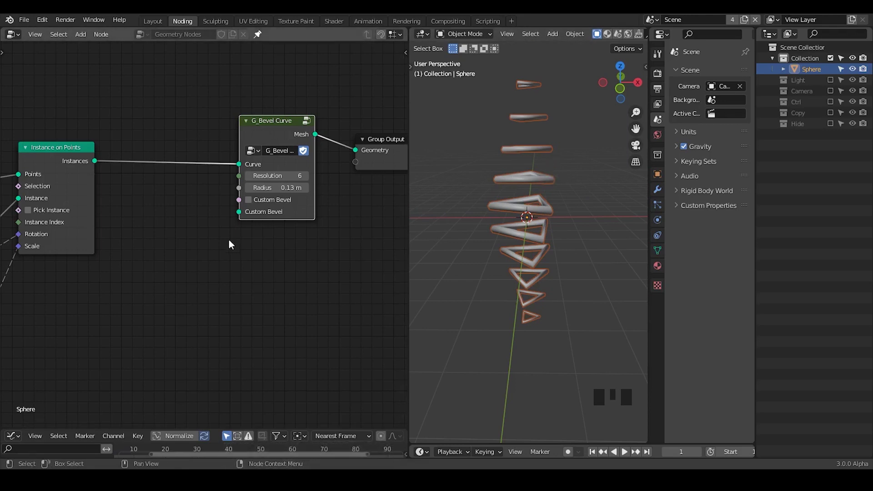
- Join the lower node editor area so the Geometry Nodes graph fills the left side
middle_click(256, 246)
click(295, 140)
key(g)
click(300, 249)
drag(248, 238, 162, 196)
- Add the G_Helical Connection group node and move it into place before the output
key(ctrl+a)
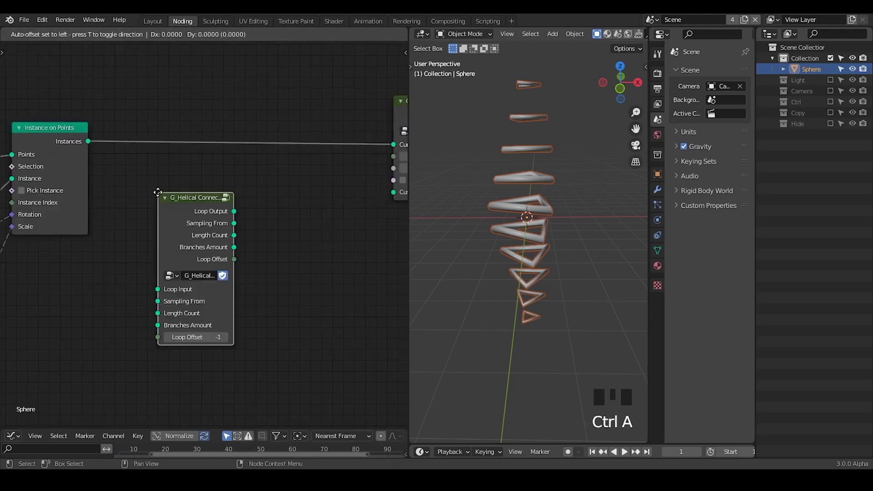
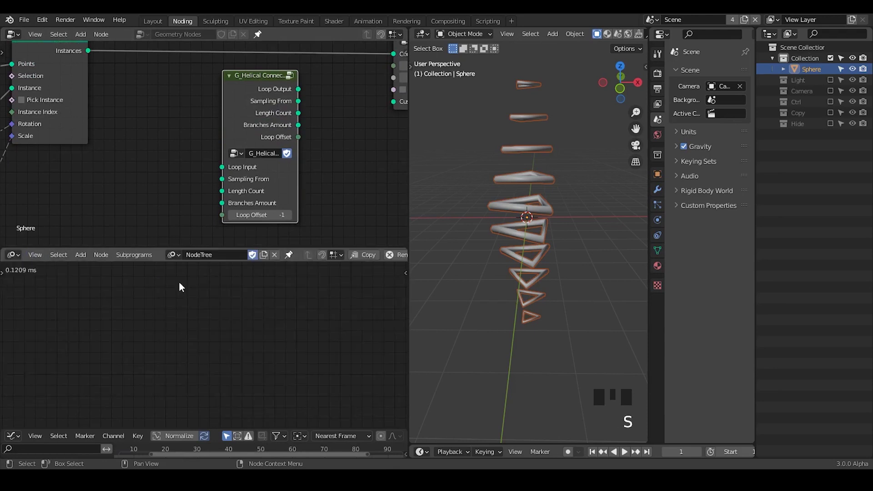
key(ctrl+a)
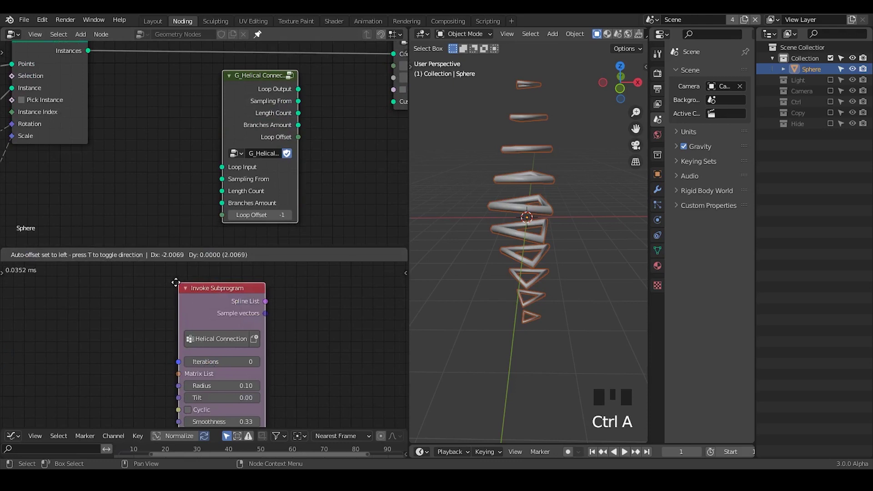
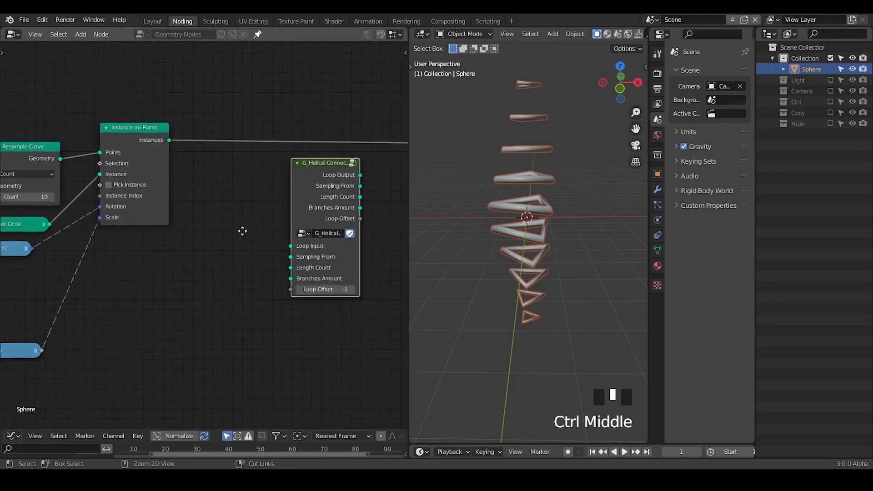
drag(46, 236, 49, 246)
drag(256, 222, 325, 161)
click(324, 161)
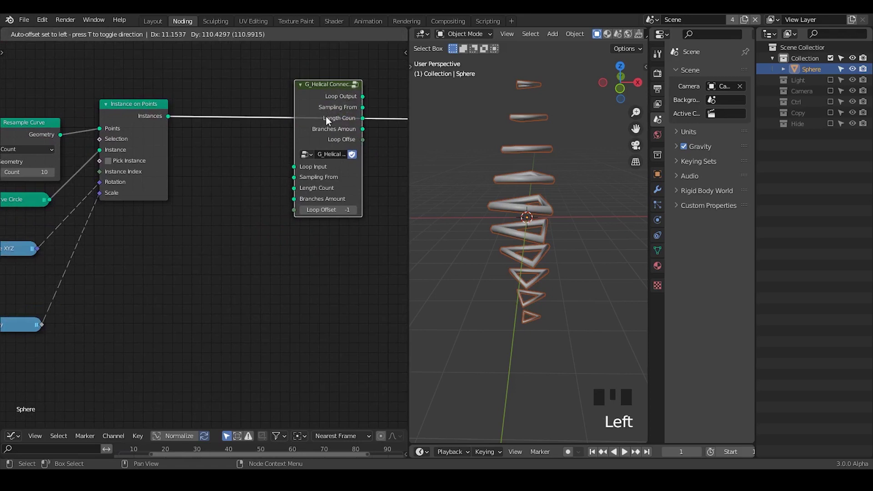
drag(324, 162, 283, 111)
drag(283, 112, 135, 118)
- Insert a collapsed Realize Instances node and link its geometry into the helical node's loop input
key(ctrl+a)
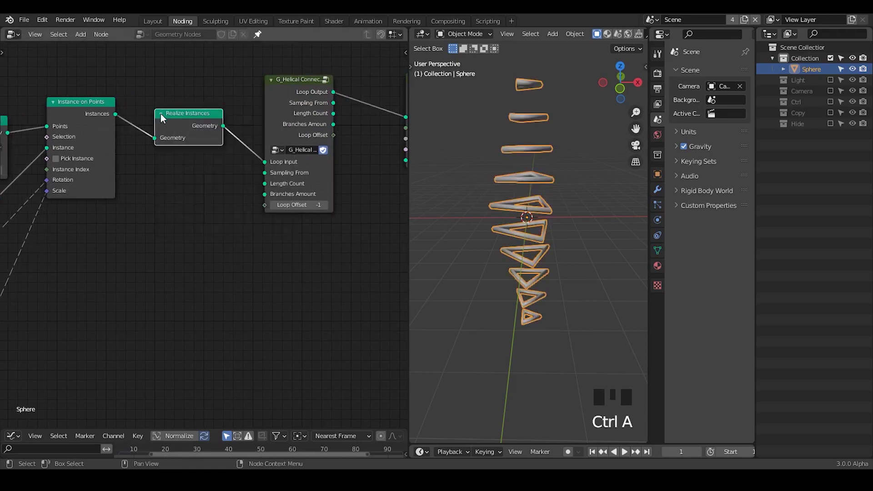
drag(156, 111, 157, 112)
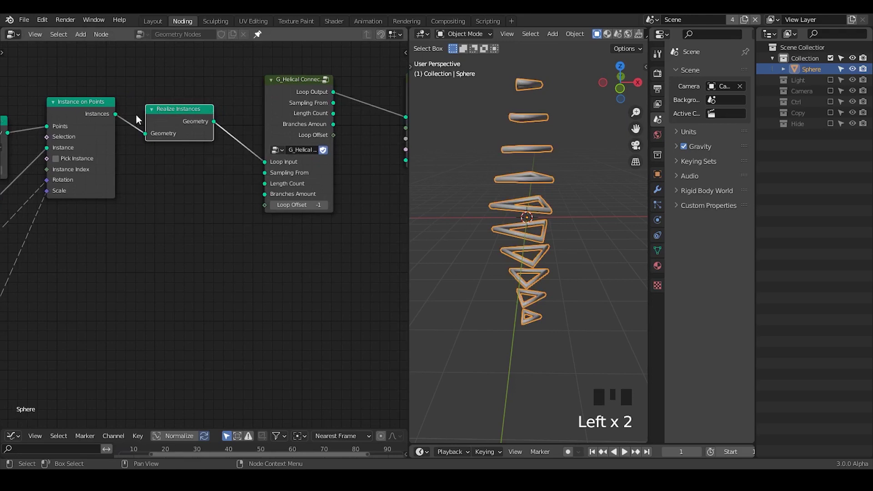
click(157, 113)
drag(185, 157, 357, 75)
click(357, 74)
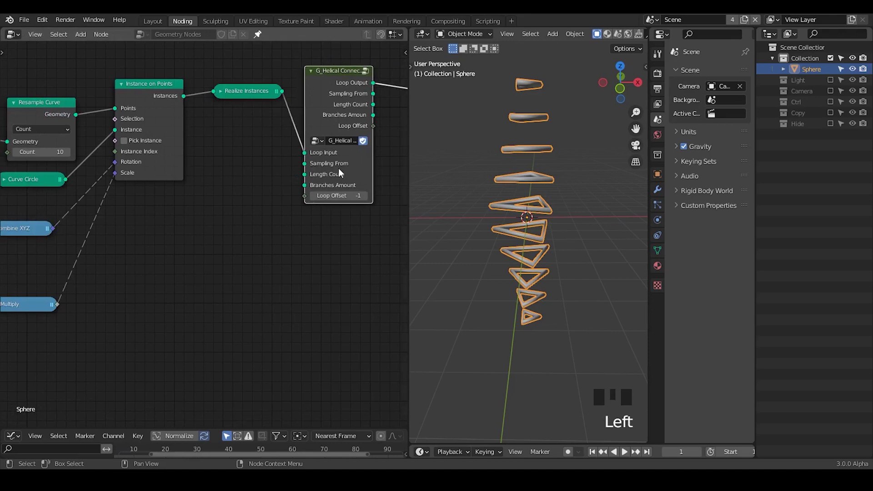
click(282, 96)
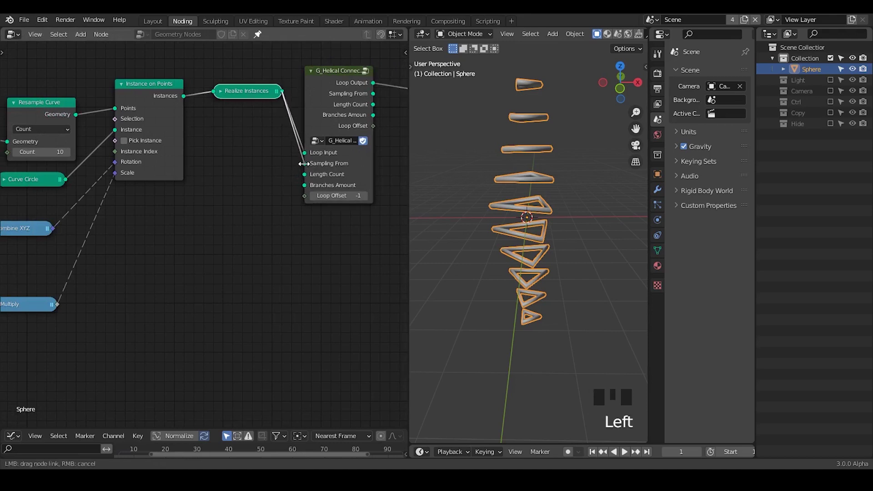
drag(274, 183, 271, 81)
click(270, 80)
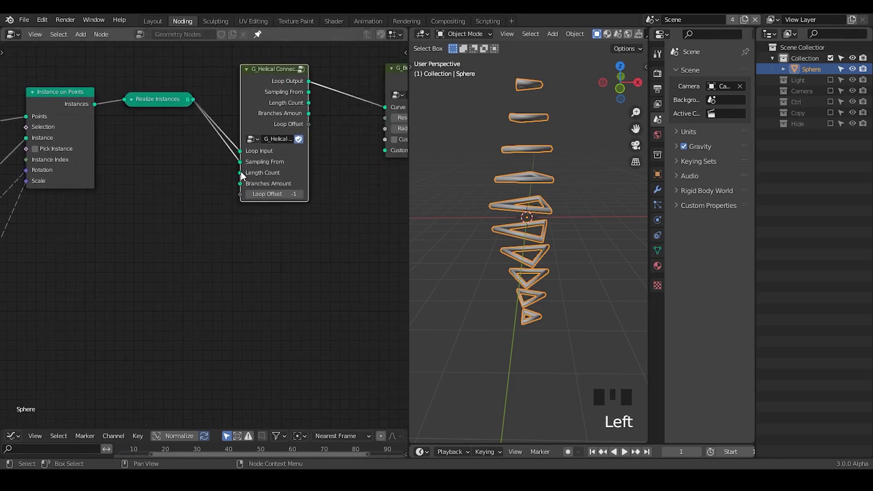
- Link the Resample Curve geometry into the G_Helical Connection group as well
double_click(135, 101)
drag(152, 102, 165, 171)
drag(166, 171, 534, 328)
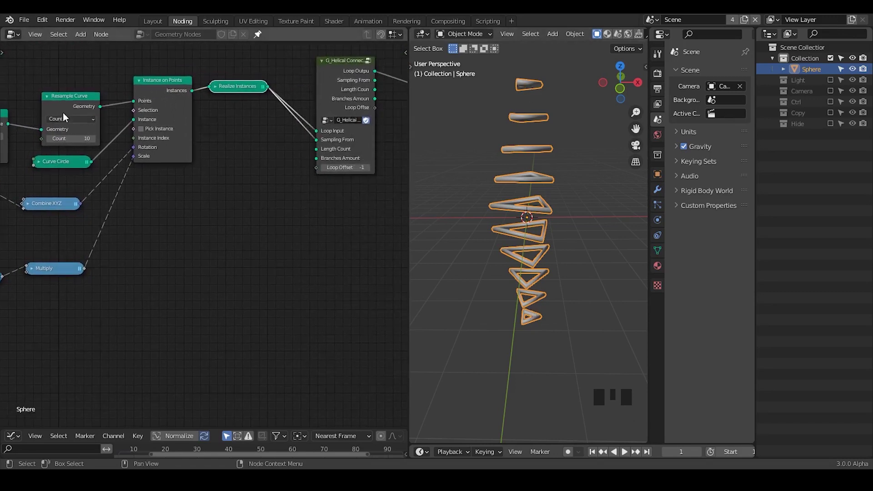
click(103, 110)
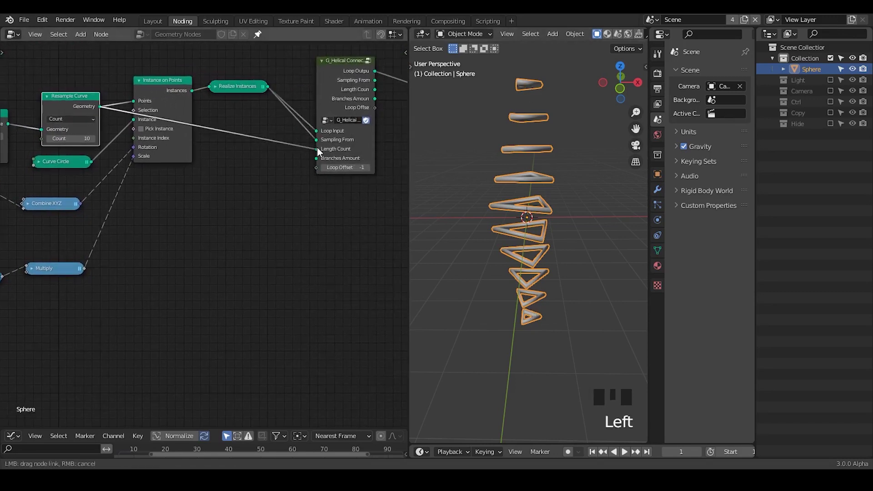
drag(136, 124, 103, 88)
drag(102, 88, 339, 149)
drag(339, 149, 536, 160)
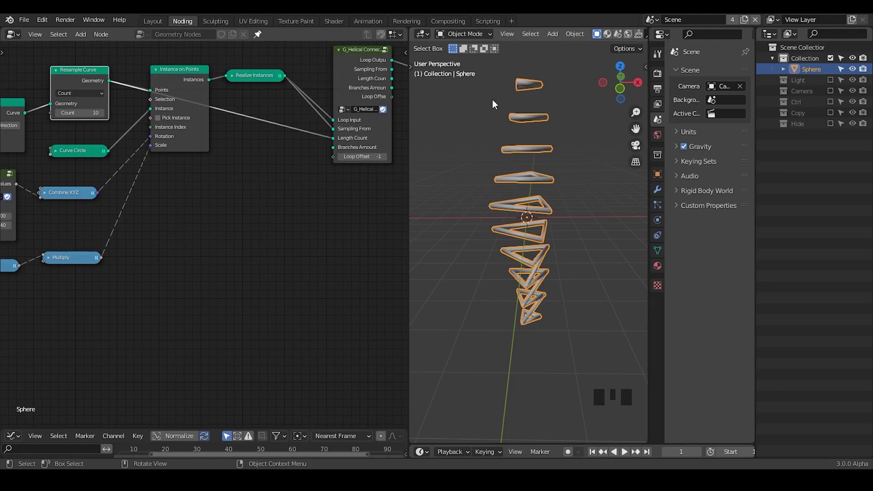
- Route the helical Loop Output through G_Bevel Curve to the Group Output as a thick strand
click(59, 153)
drag(69, 155, 545, 195)
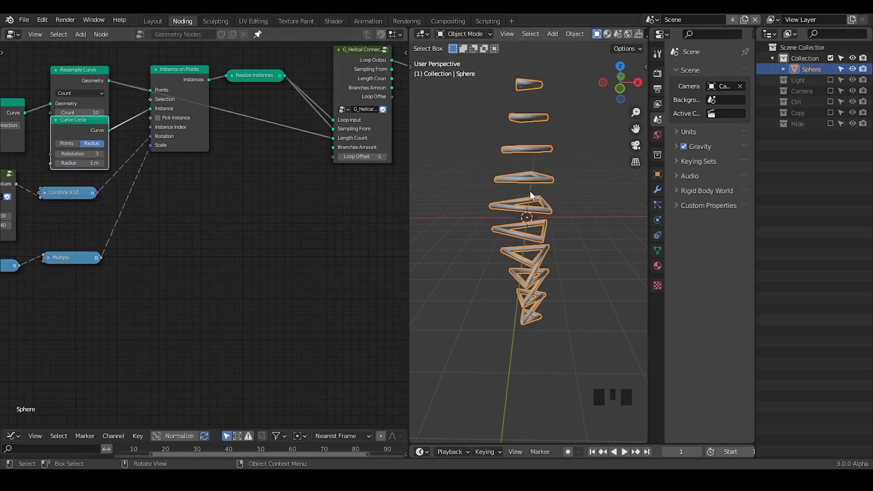
drag(106, 158, 347, 175)
drag(347, 174, 340, 89)
click(340, 89)
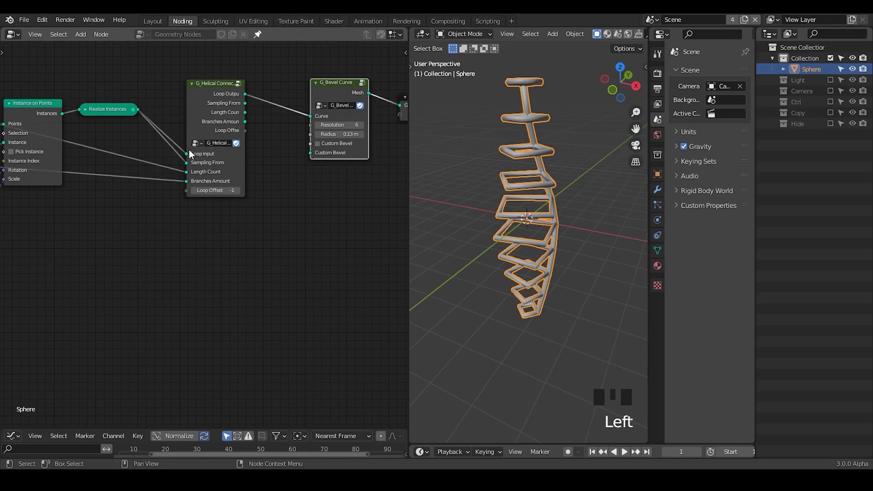
drag(190, 154, 89, 112)
click(89, 112)
click(108, 116)
- Orbit the viewport to inspect the single beveled, bending strand
drag(583, 234, 138, 124)
drag(138, 123, 560, 180)
drag(560, 180, 177, 139)
drag(177, 140, 292, 176)
drag(292, 176, 147, 79)
drag(148, 79, 142, 84)
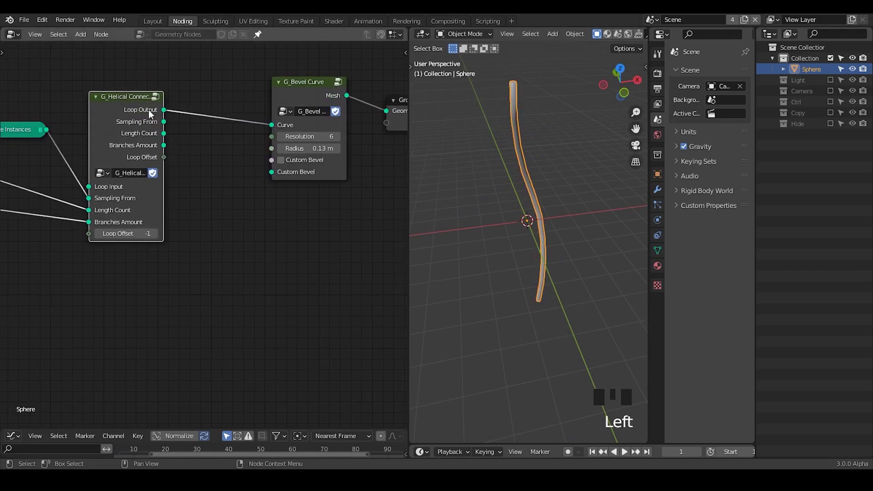
- Duplicate the G_Helical Connection node and wire the original's outputs into the copy's inputs
key(shift+d)
drag(155, 150, 242, 68)
drag(242, 68, 139, 257)
drag(139, 257, 263, 78)
click(264, 77)
drag(285, 69, 268, 262)
drag(268, 262, 348, 95)
click(349, 96)
- Add two more helical copies and chain all four output-to-input into a lattice tower
key(g)
click(187, 160)
key(shift+d)
key(shift+d)
drag(249, 180, 362, 76)
drag(362, 77, 146, 245)
drag(147, 244, 242, 134)
key(f)
key(f)
key(f)
key(f)
drag(210, 265, 235, 261)
click(235, 261)
- Review the interwoven strands in the viewport, selecting the chained copies in turn
drag(503, 281, 600, 266)
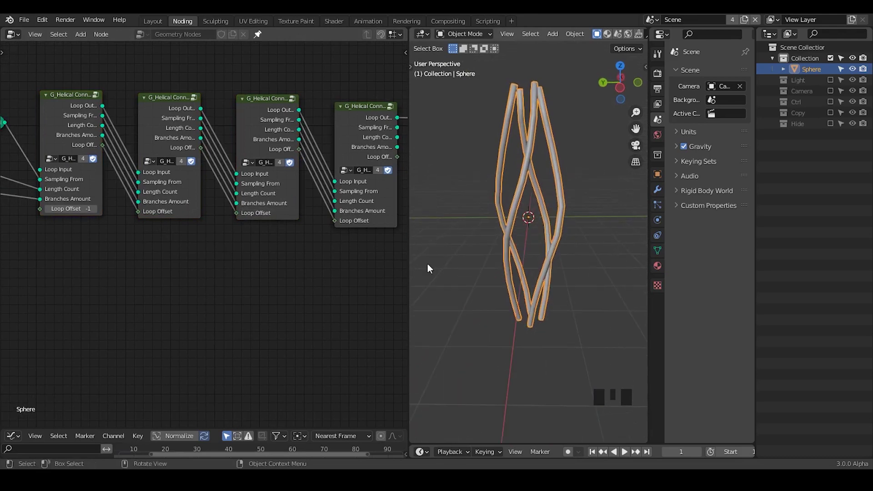
click(349, 122)
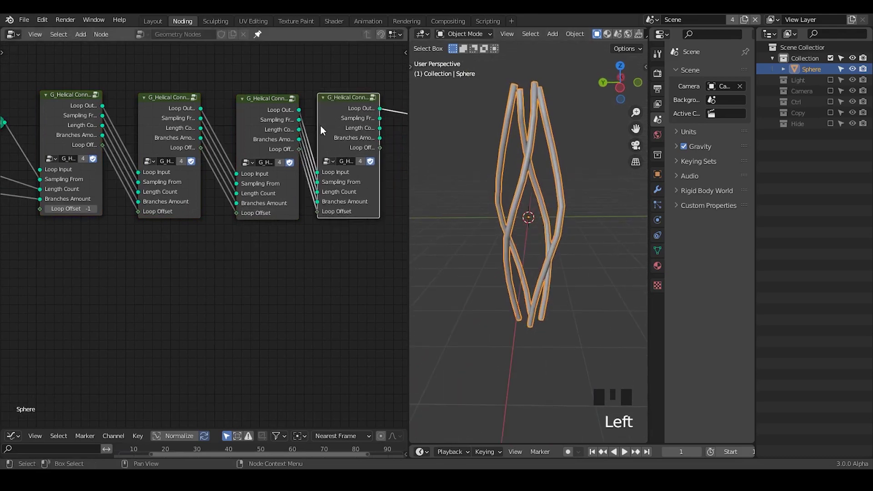
drag(363, 58, 144, 267)
click(157, 120)
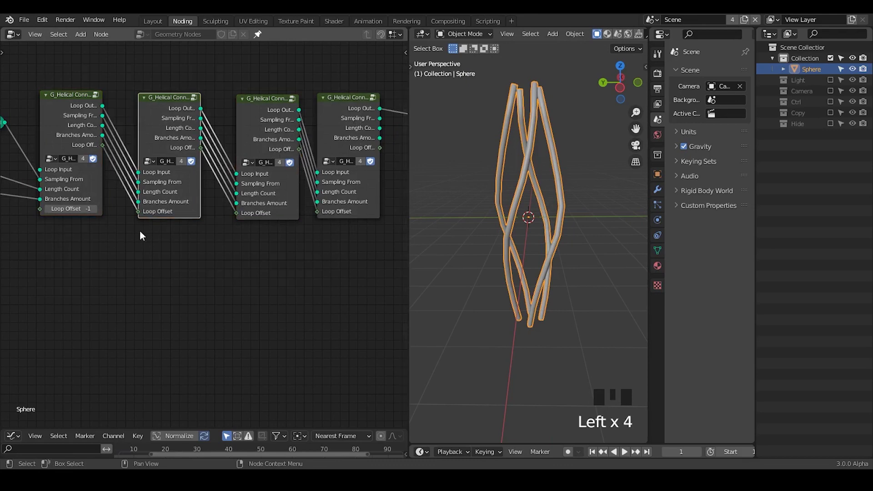
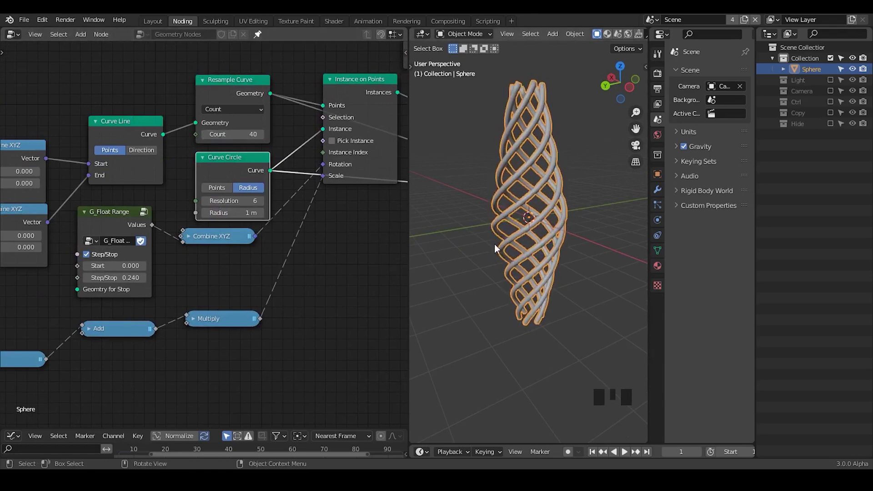
- Shape the Float Curve into a single mid peak so the tower bulges at its middle
drag(511, 251, 128, 200)
drag(127, 200, 147, 201)
drag(161, 165, 160, 201)
drag(160, 201, 122, 231)
click(122, 230)
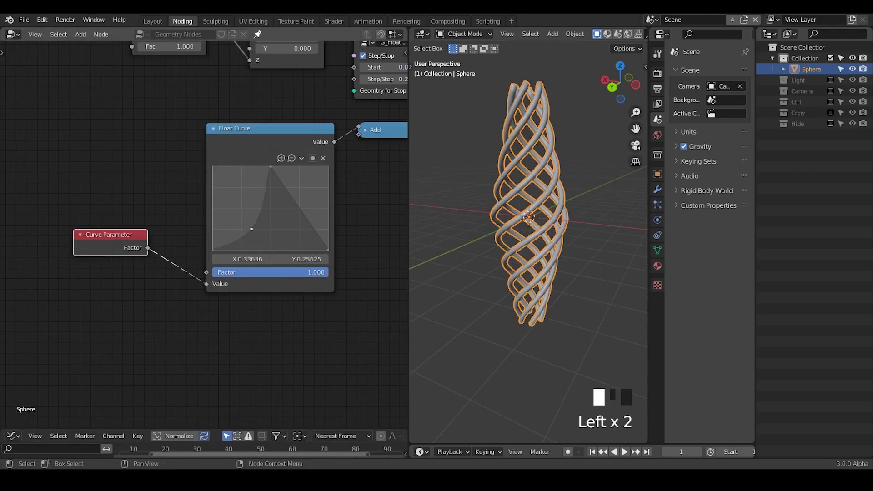
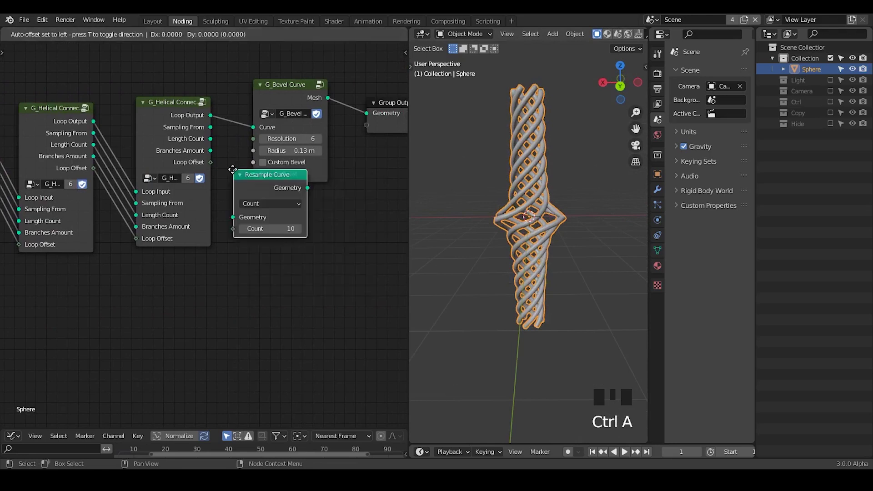
- Add unconnected Resample Curve and Fillet Curve nodes and space them apart in the graph
key(ctrl+a)
key(l)
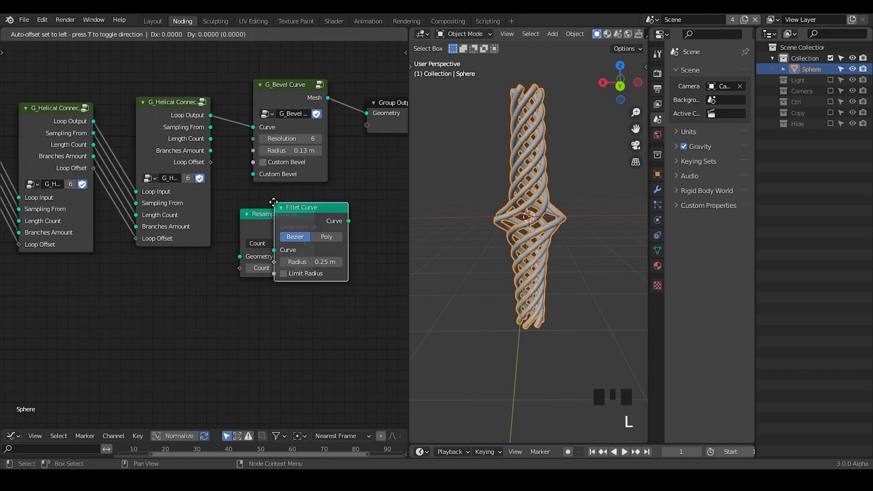
click(361, 228)
drag(324, 209, 309, 184)
drag(309, 183, 294, 194)
drag(295, 194, 487, 277)
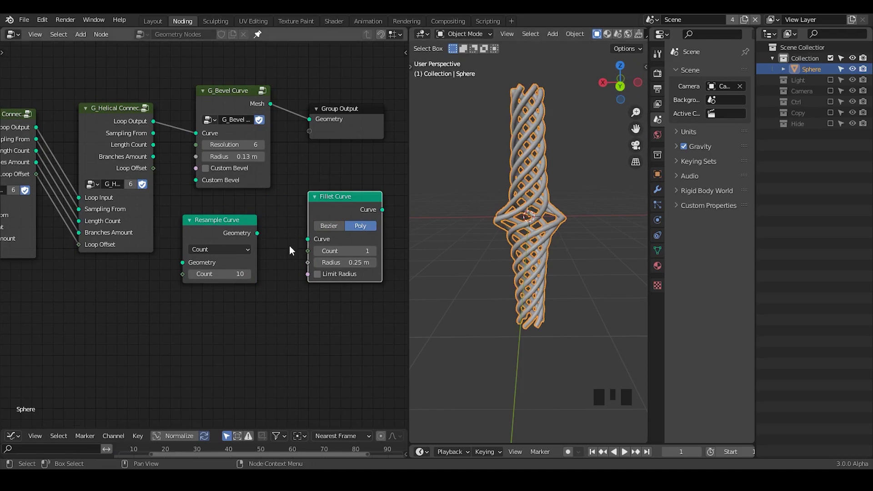
- Switch the Fillet Curve node to Poly mode and frame the whole node graph
drag(3, 293, 300, 128)
click(300, 128)
drag(112, 149, 580, 99)
- Add a UV sphere at the tower's centre to act as the controller object
key(shift+a)
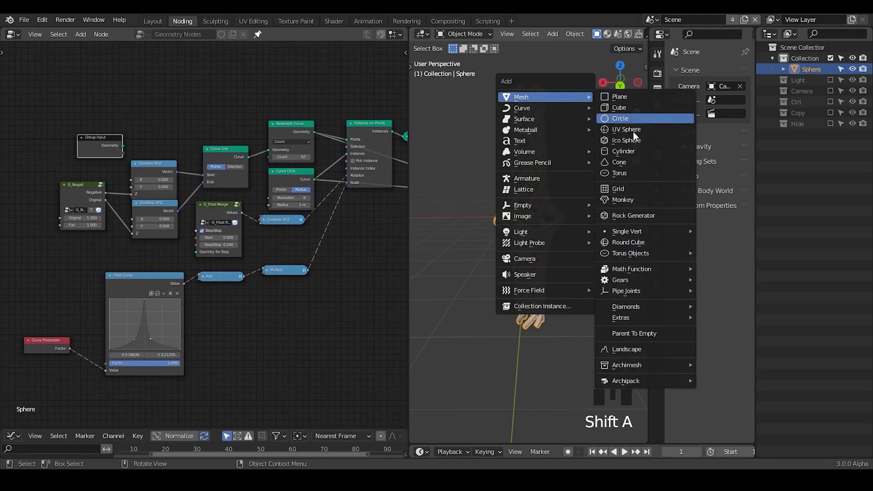
drag(596, 186, 549, 209)
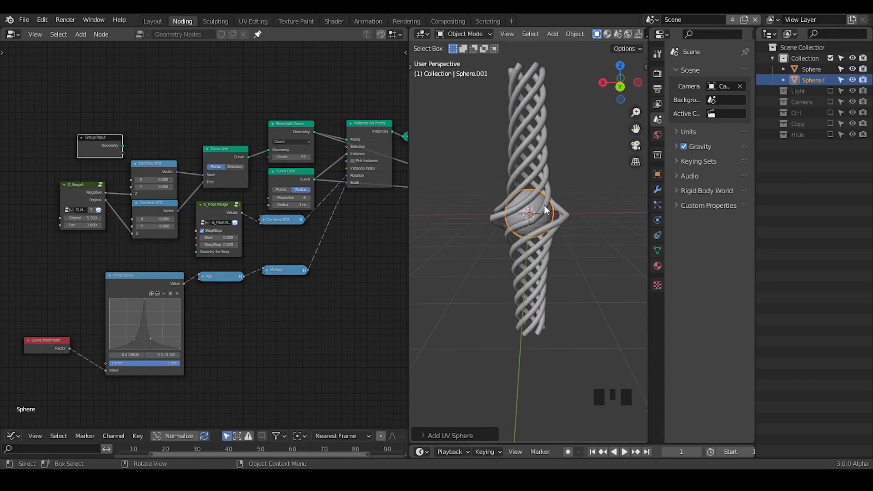
drag(313, 298, 361, 135)
right_click(361, 135)
drag(372, 200, 330, 194)
drag(329, 194, 166, 273)
- Add a G_Proximity Falloff node with the sphere as its target object
key(x)
drag(266, 237, 253, 206)
key(ctrl+a)
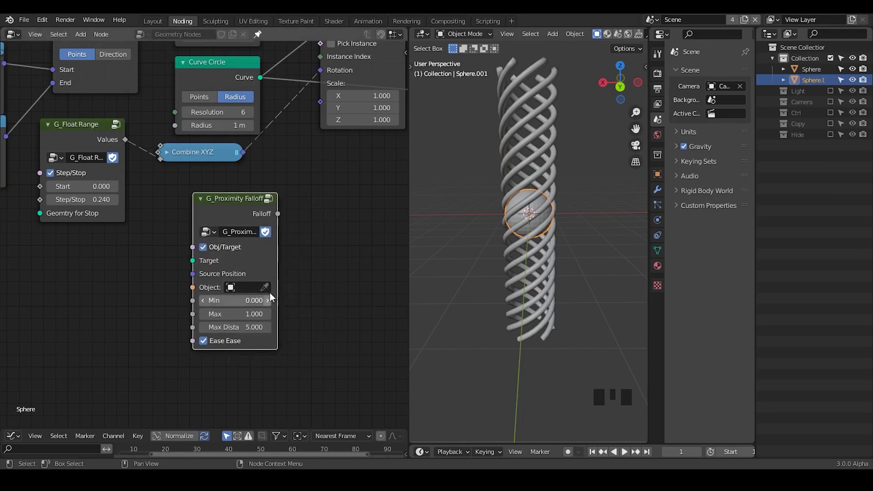
click(271, 294)
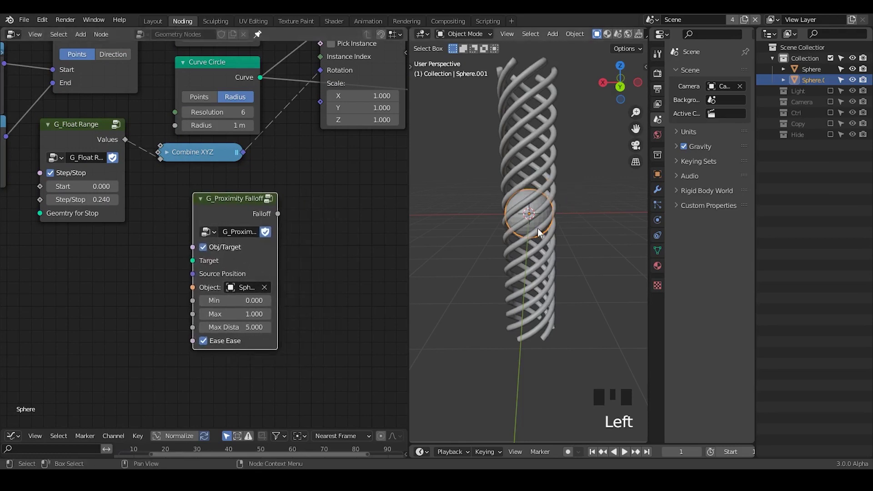
drag(194, 226, 246, 201)
drag(246, 201, 250, 198)
drag(250, 197, 145, 277)
- Feed a Position node into Source Position and drive Instance on Points Scale with the falloff (Min 0.48, Max 1.49)
key(ctrl+a)
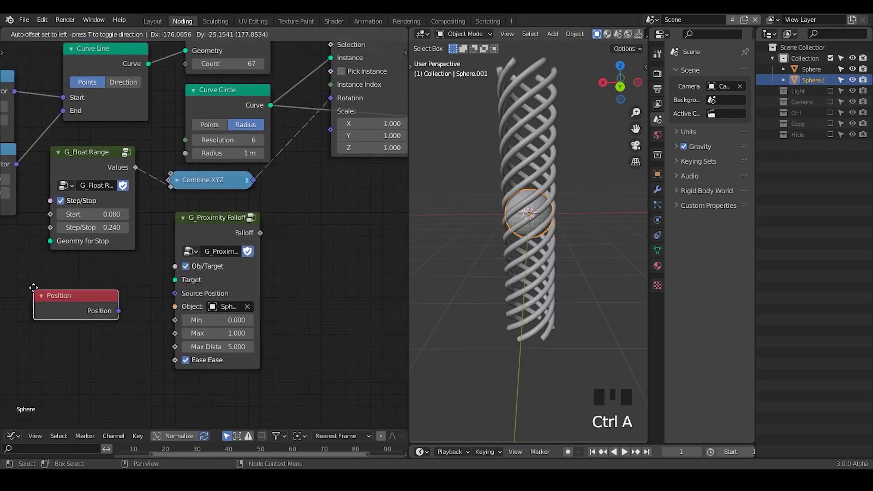
drag(131, 306, 269, 251)
drag(269, 251, 248, 274)
drag(248, 274, 267, 247)
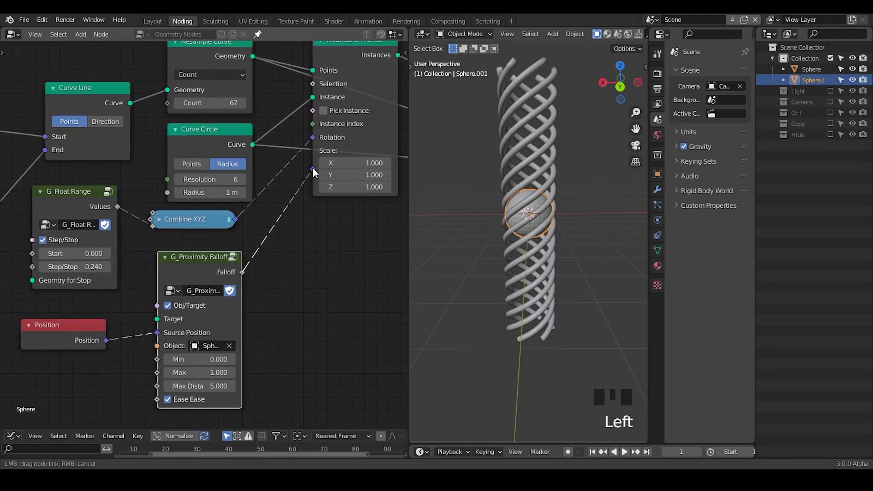
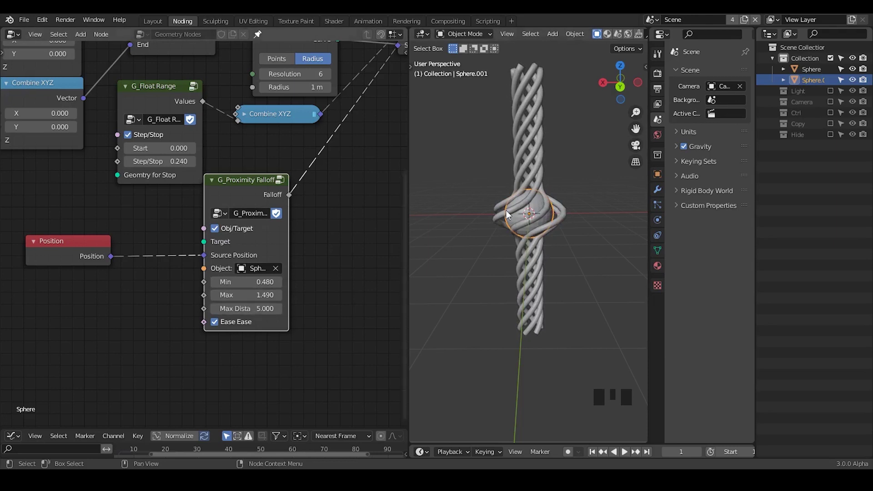
drag(252, 201, 255, 208)
drag(256, 208, 252, 169)
drag(253, 169, 336, 176)
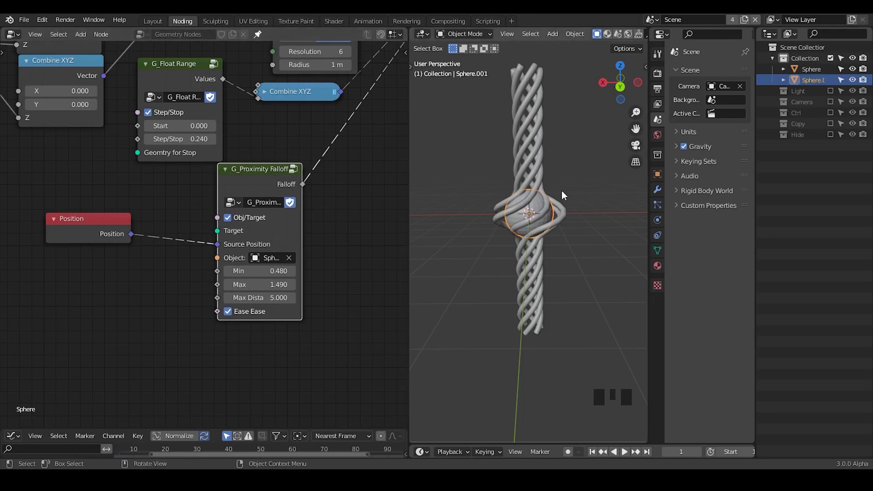
- Make the Controller empty the falloff target and scale it to 2 to widen the bulge
click(832, 117)
click(773, 112)
click(801, 128)
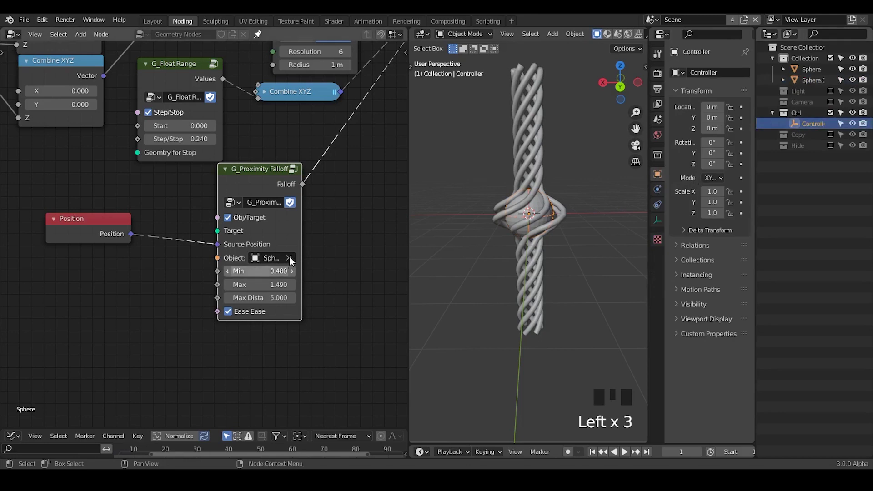
double_click(293, 259)
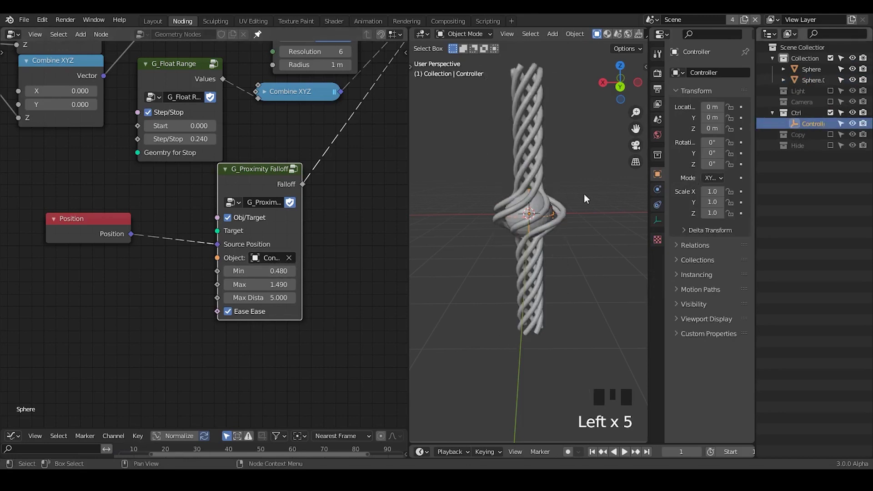
key(s)
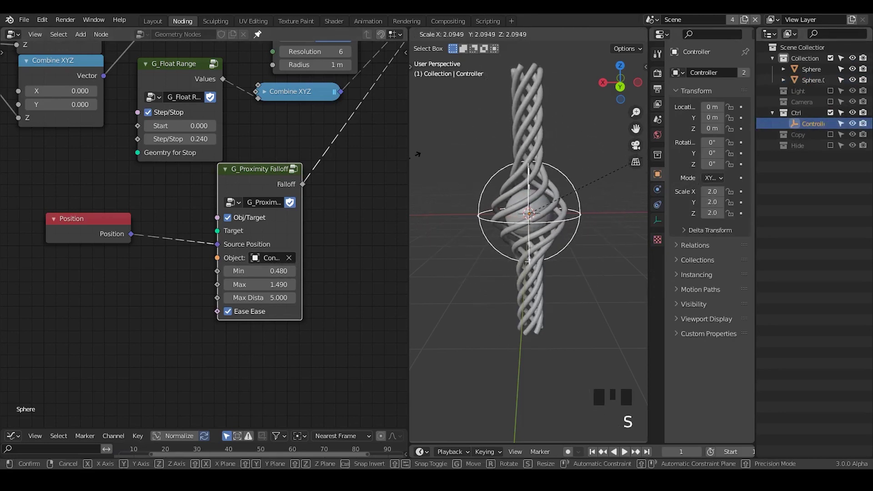
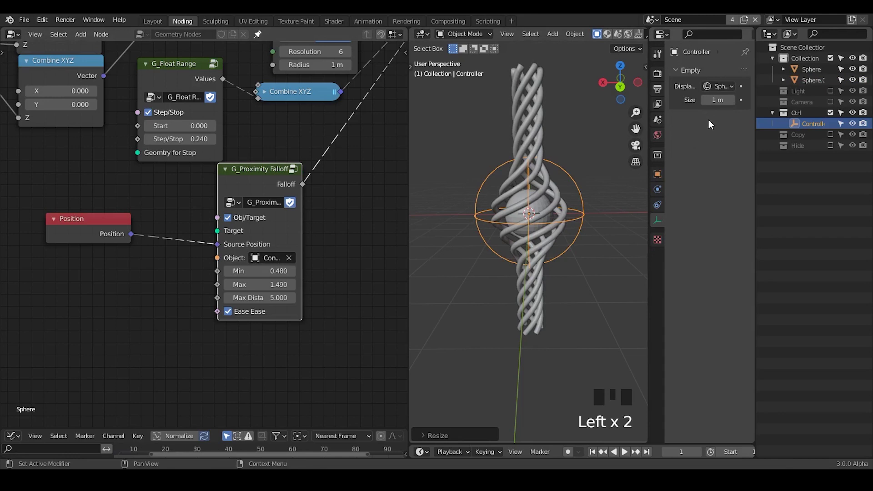
drag(565, 233, 541, 108)
- Insert the G_Parenting group after Resample Curve, targeting a new empty named Prent
click(541, 108)
drag(562, 196, 257, 102)
scroll(down, 3)
drag(262, 108, 288, 118)
click(288, 117)
right_click(333, 105)
key(g)
drag(337, 169, 298, 145)
key(ctrl+a)
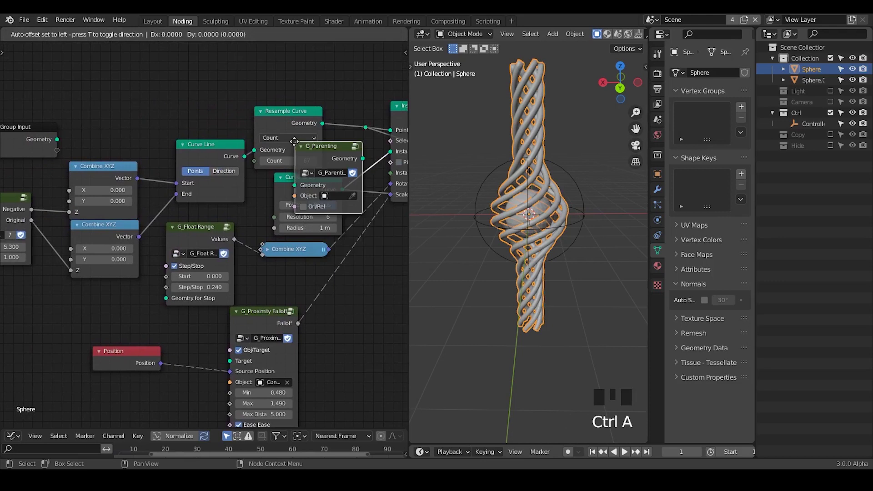
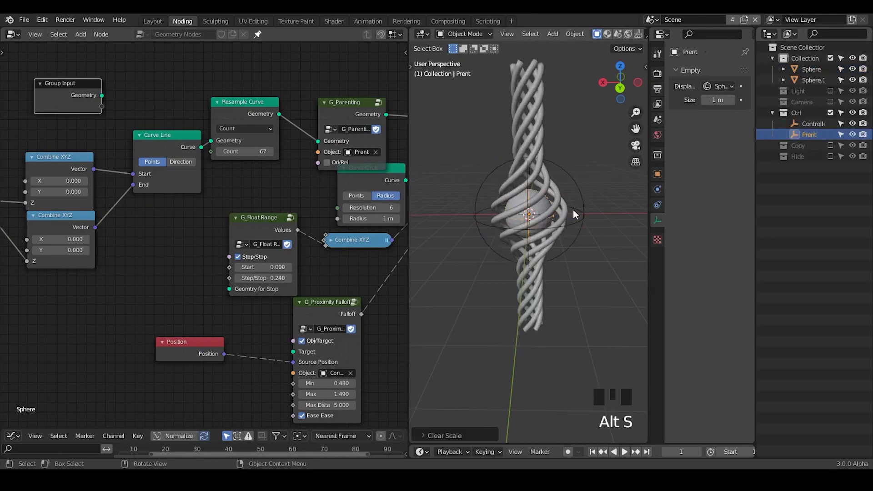
- Test moving, scaling and rotating Prent to reshape the tower, then reset its transforms
key(r)
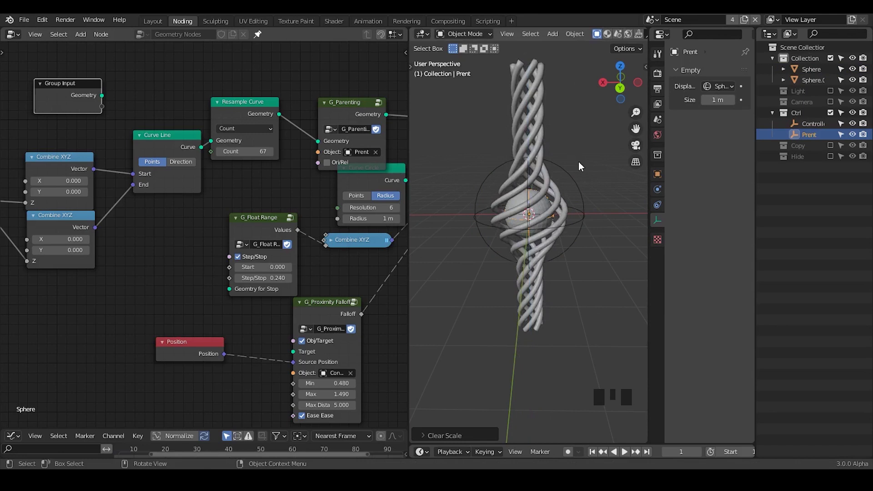
key(g)
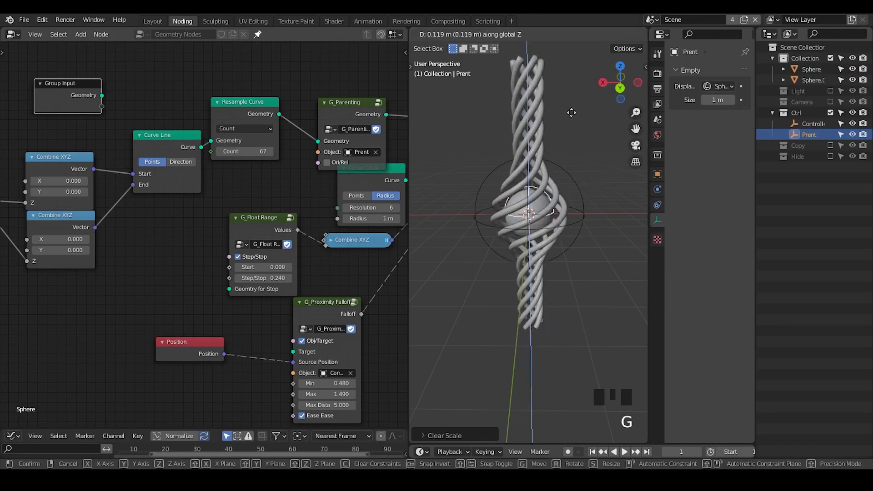
key(s)
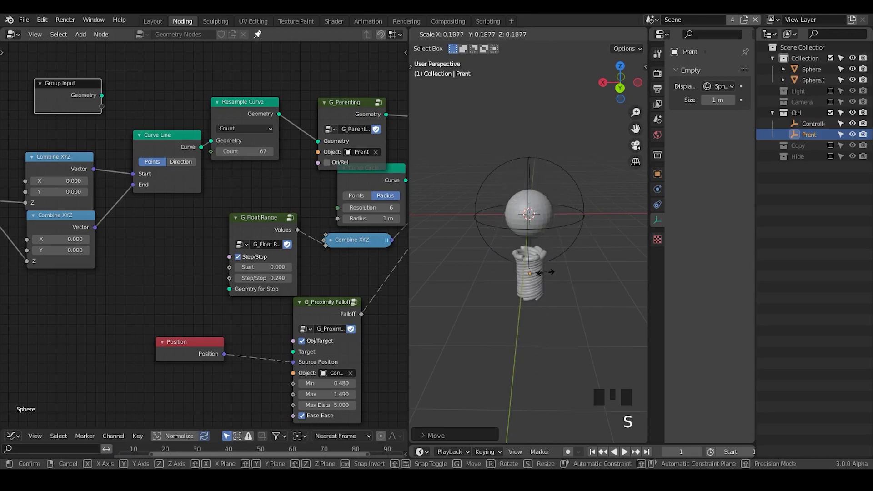
key(r)
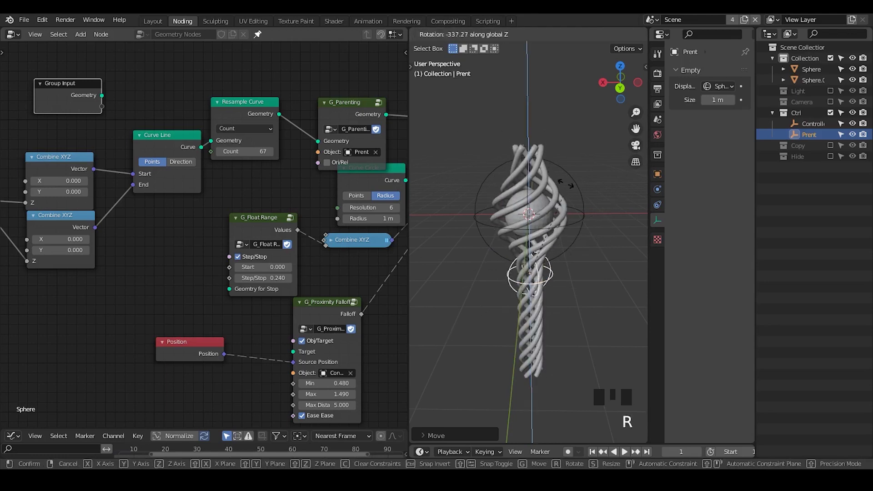
key(g)
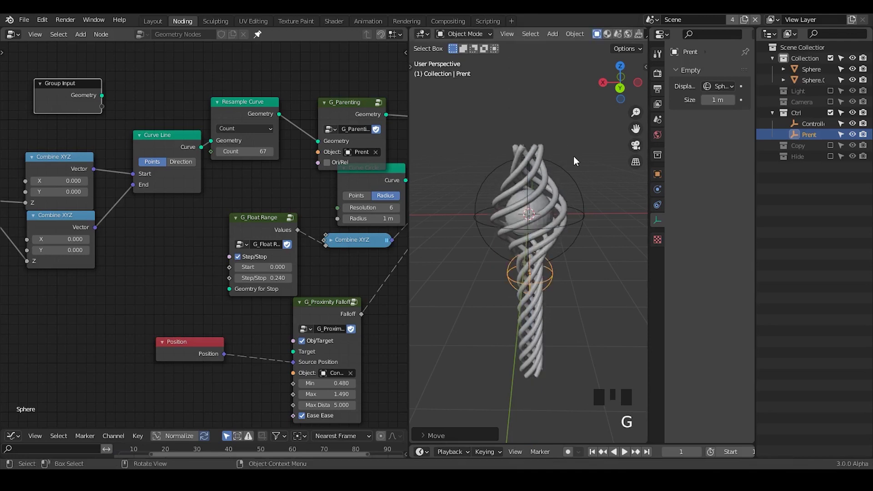
key(alt+s)
key(alt+g)
- Reposition the G_Parenting node and rotate the Prent empty so the tower leans diagonally
drag(271, 189, 210, 100)
click(210, 100)
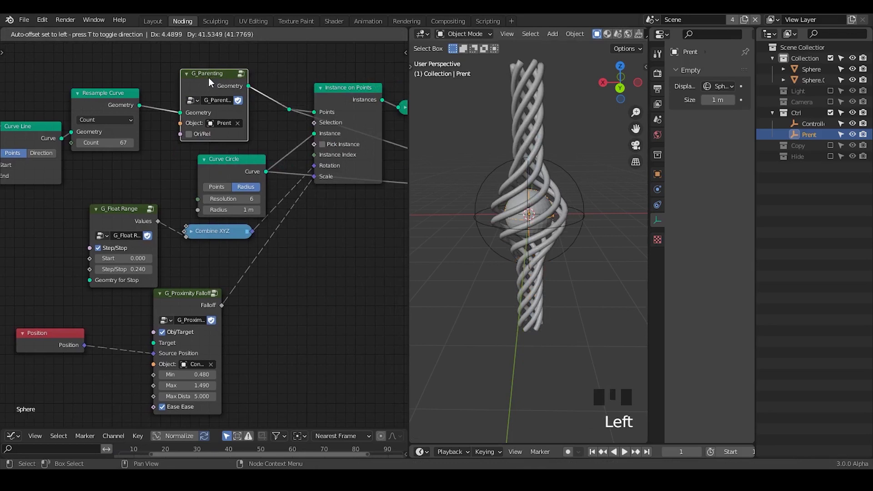
click(343, 92)
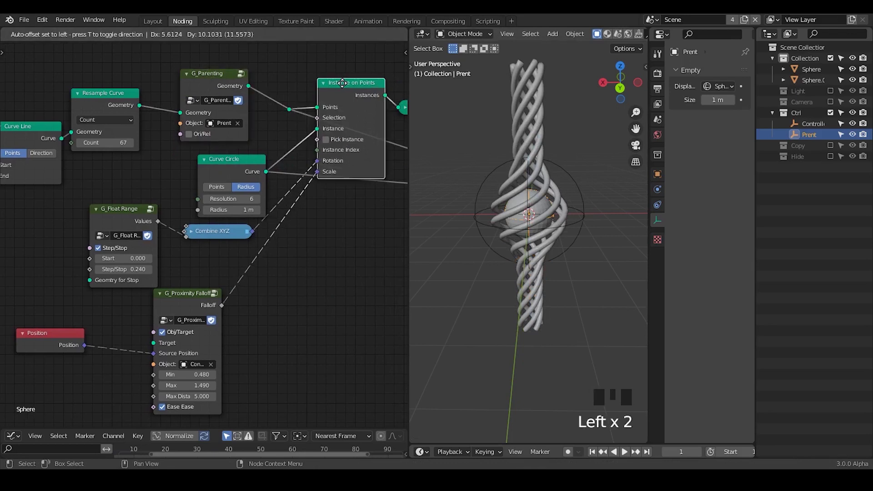
drag(273, 196, 584, 173)
key(g)
key(r)
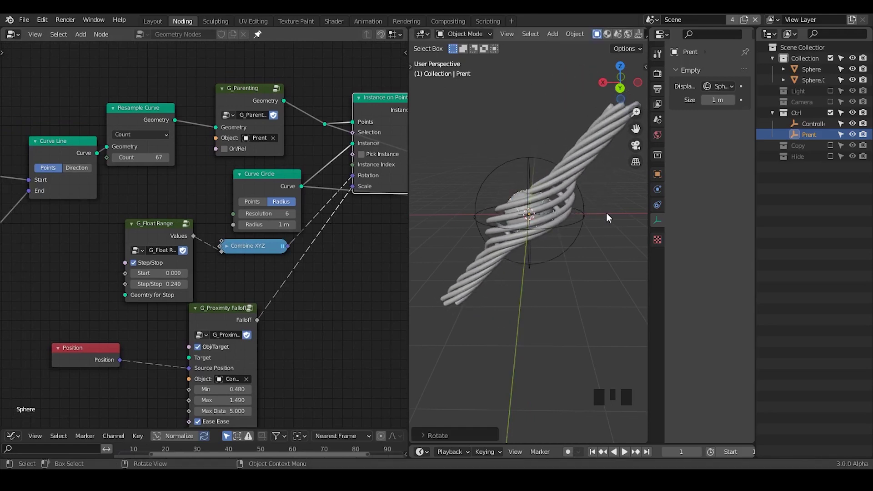
- Tidy the graph by collapsing the Curve Circle node and expanding Combine XYZ
drag(588, 200, 289, 248)
drag(290, 237, 250, 168)
click(250, 169)
drag(309, 199, 299, 107)
click(300, 107)
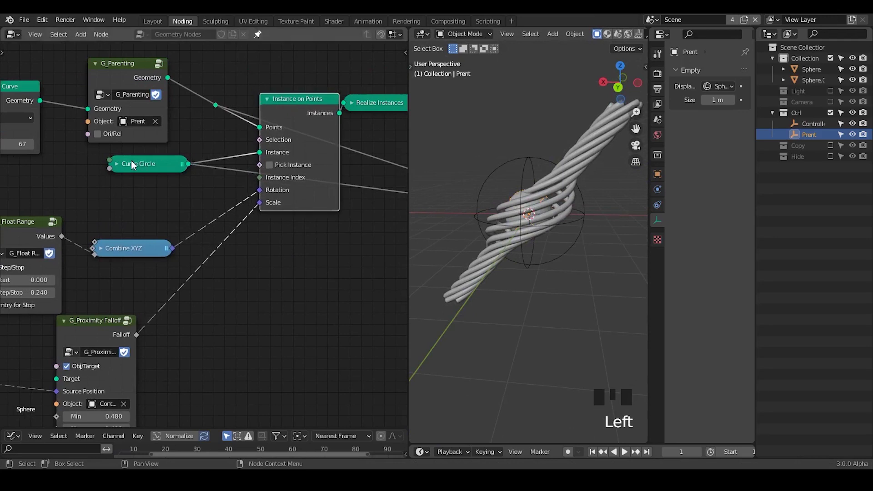
double_click(120, 170)
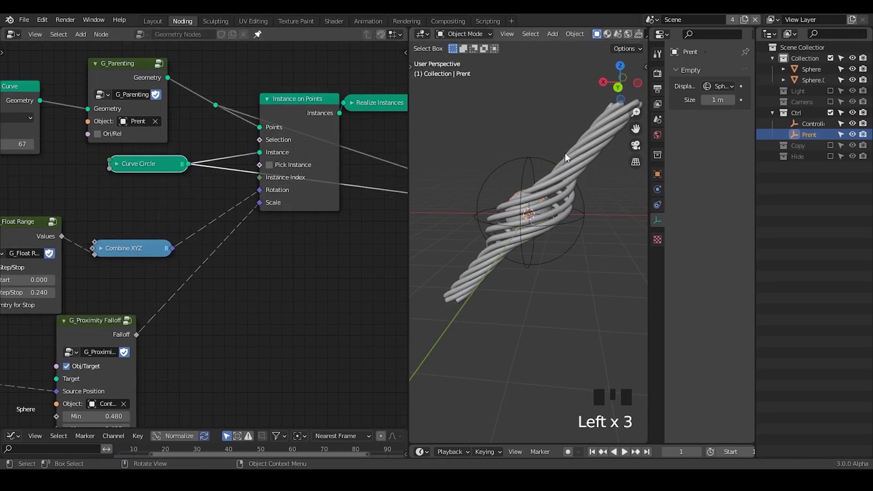
drag(235, 210, 96, 167)
click(96, 167)
click(273, 180)
click(188, 165)
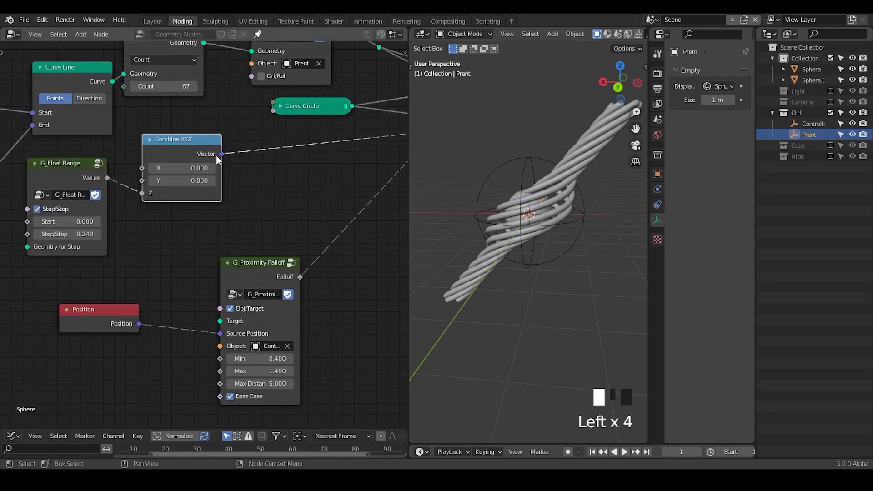
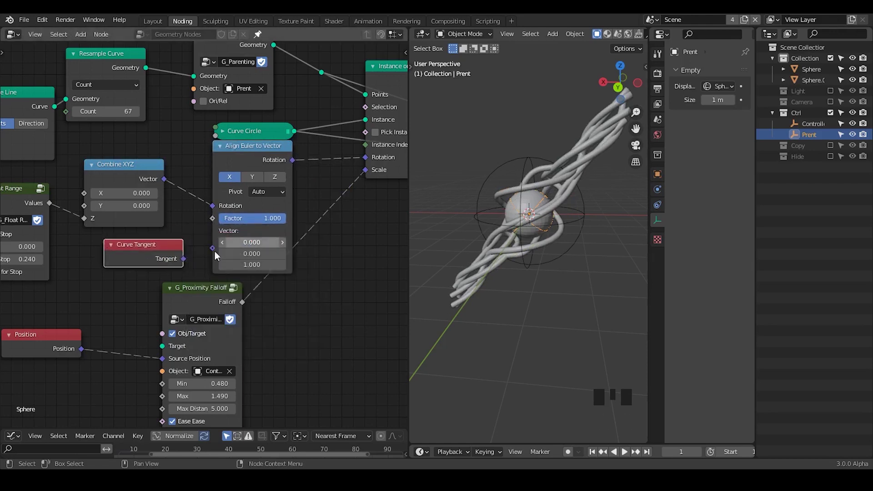
- Drive instance rotation with Align Euler to Vector on Z fed by Curve Tangent, so rings follow the tilt
drag(194, 260, 275, 182)
click(258, 162)
key(g)
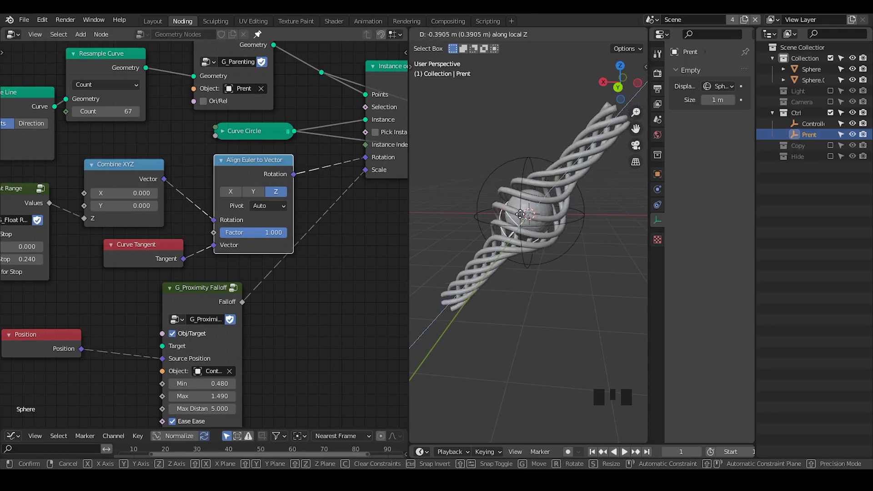
drag(551, 259, 567, 177)
click(567, 176)
click(665, 271)
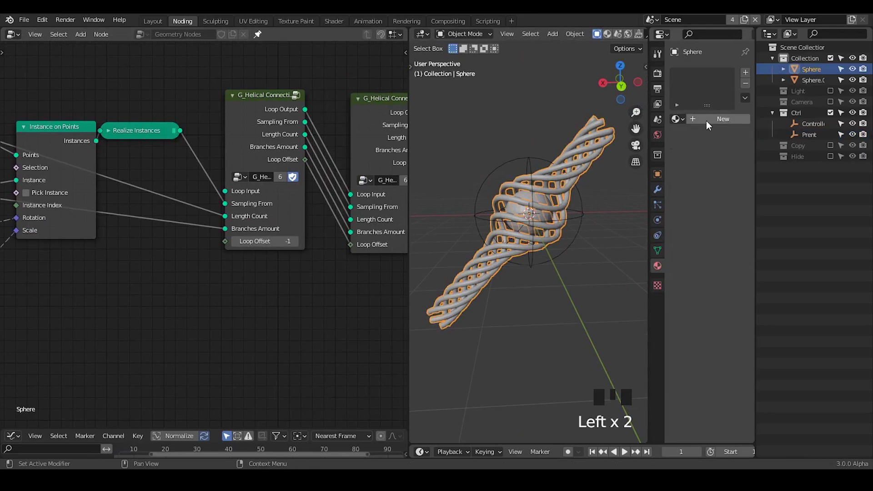
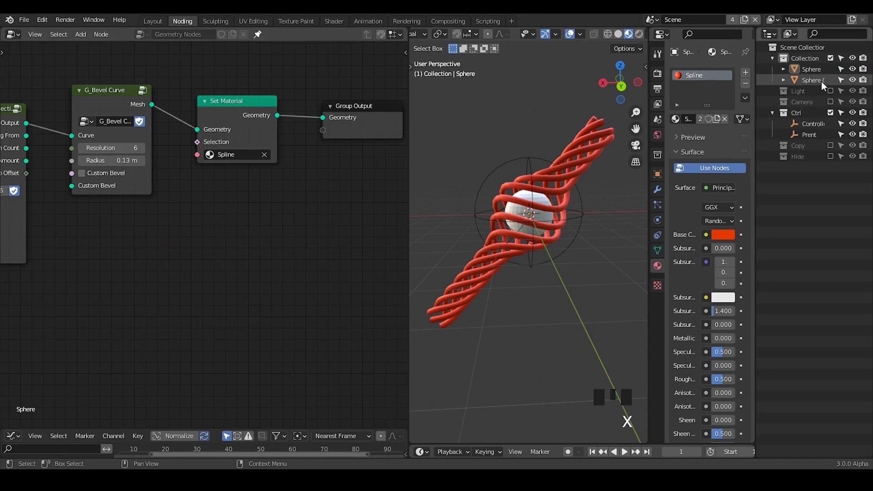
- Give the inner sphere its own new material tinted pale pink
click(818, 83)
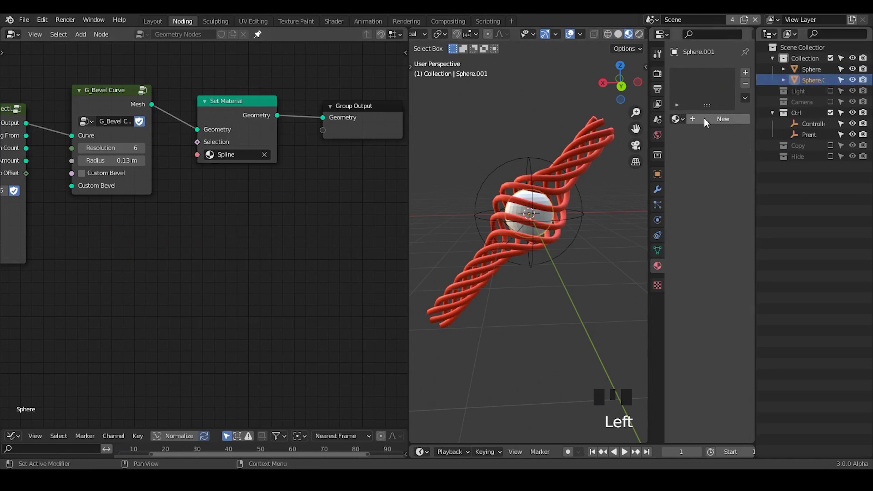
drag(723, 121, 732, 235)
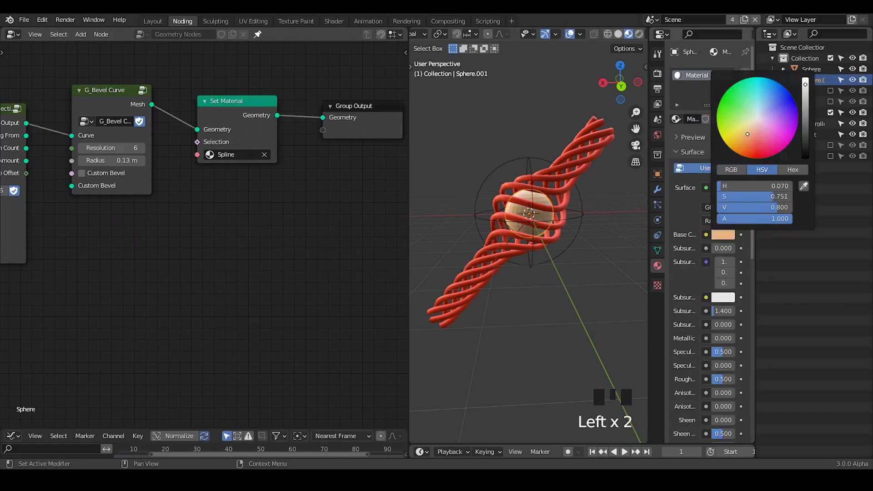